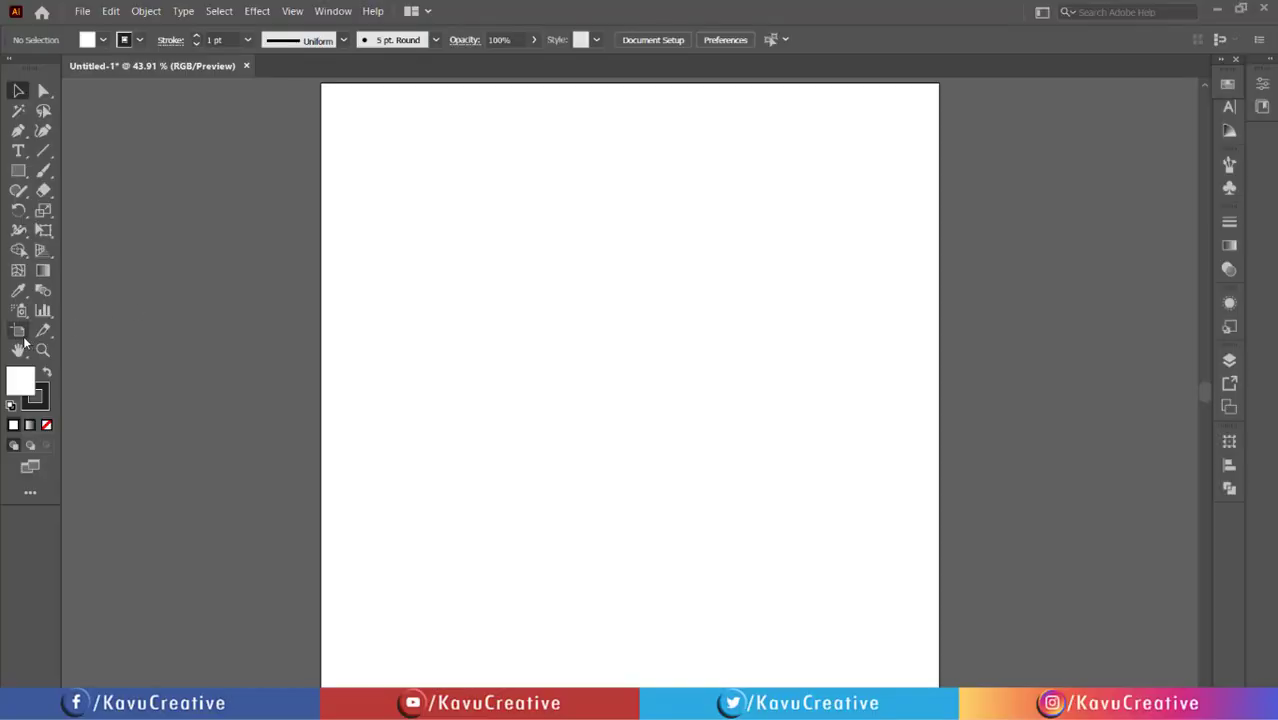
Enable Show Center Mark in the 1080 × 1080 px artboard's options.
{"action": "left_click", "coordinate": [25, 337]}
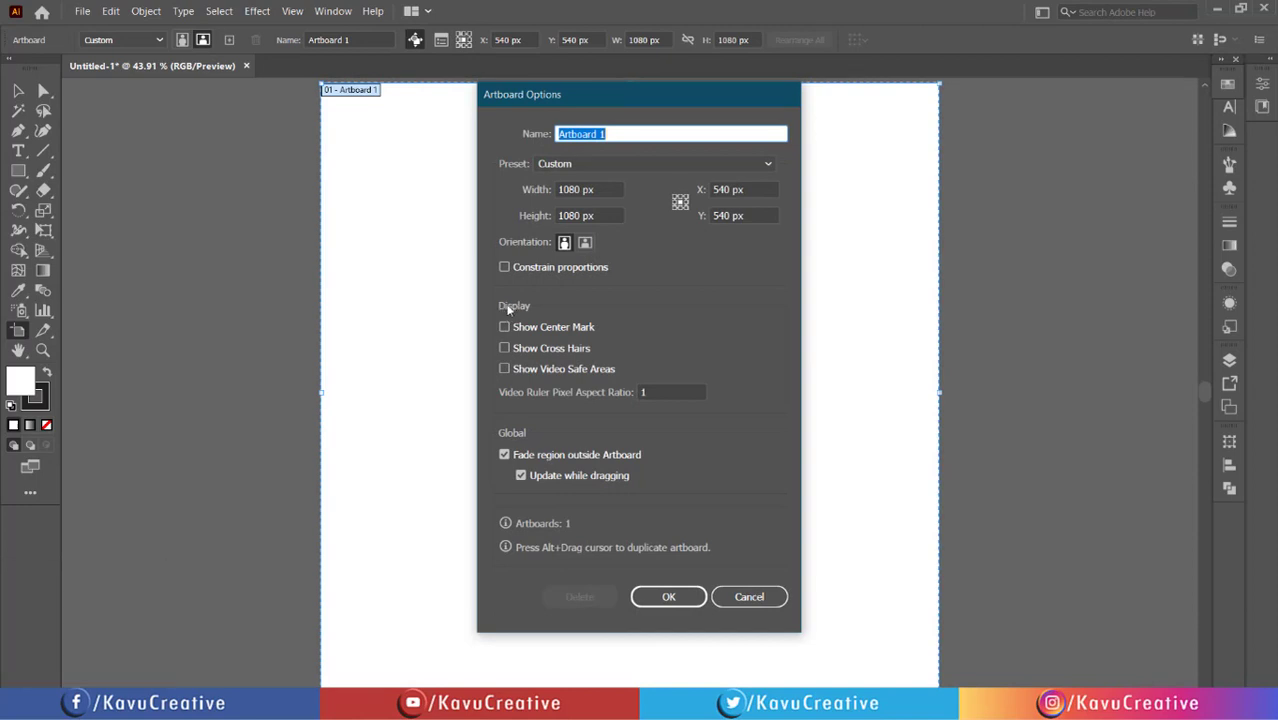
{"action": "left_click", "coordinate": [513, 308]}
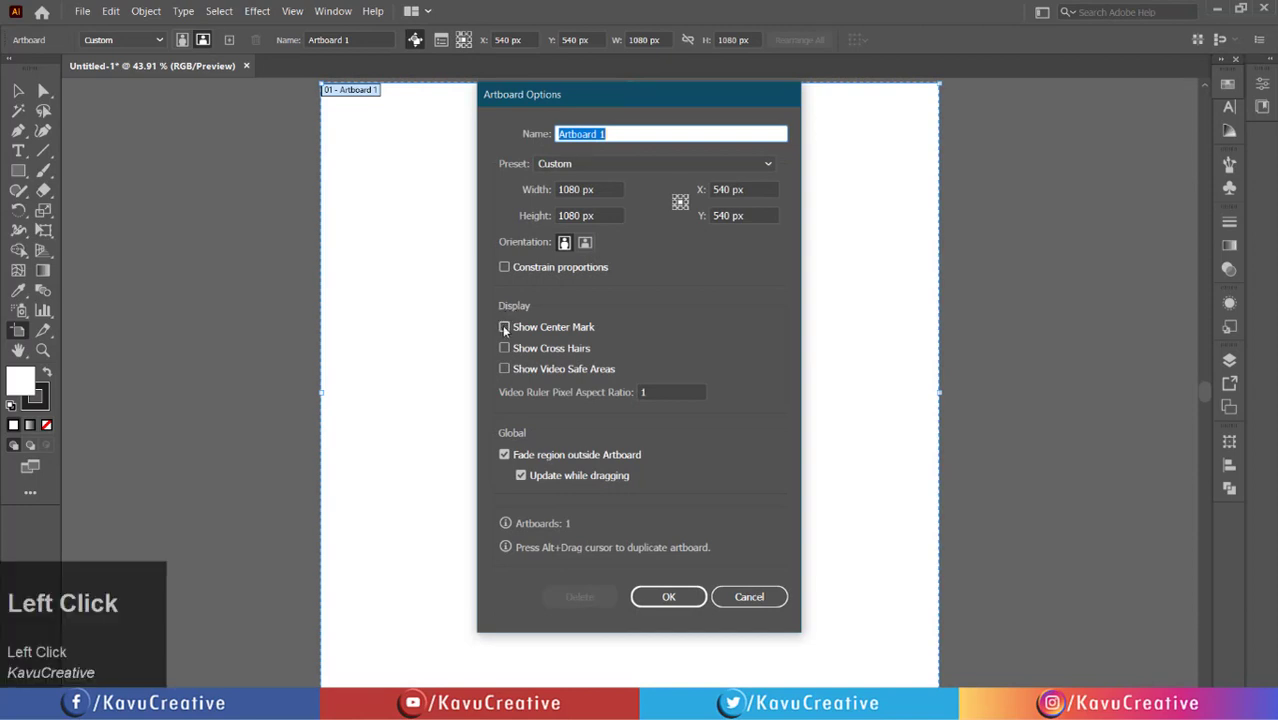
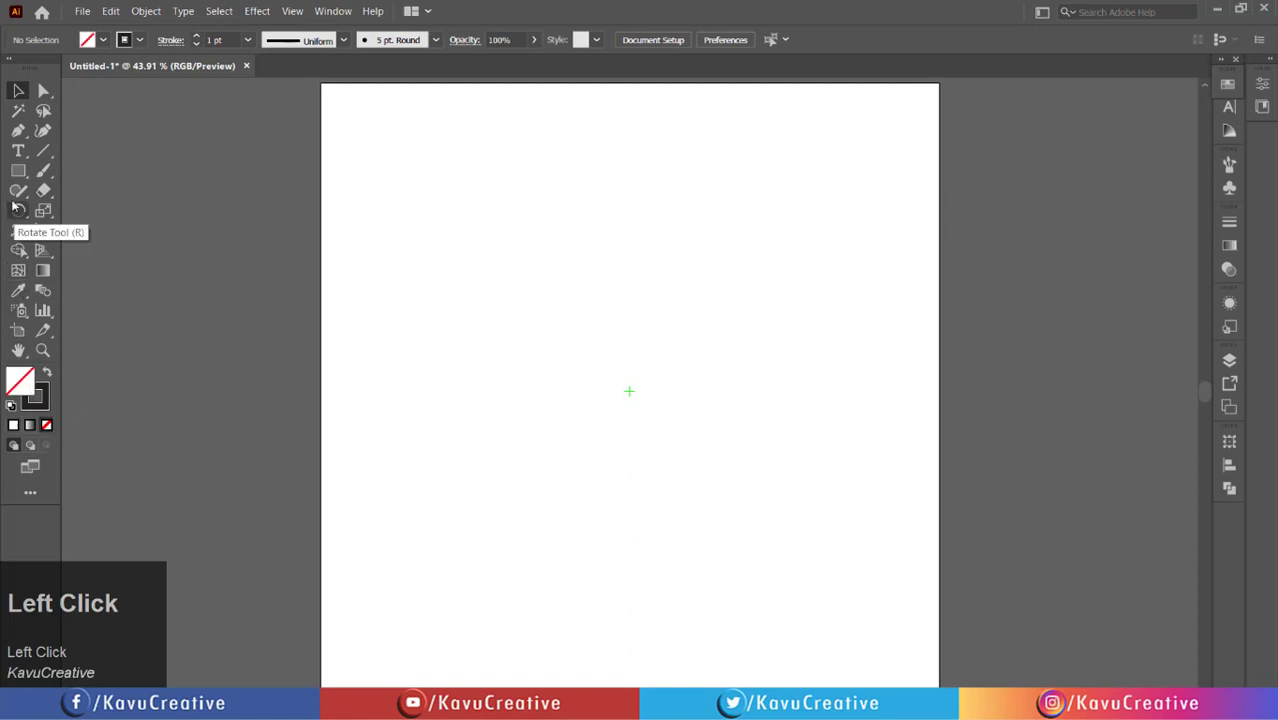
With the Ellipse tool, create a first unfilled 100 × 100 px circle.
{"action": "right_click", "coordinate": [23, 172]}
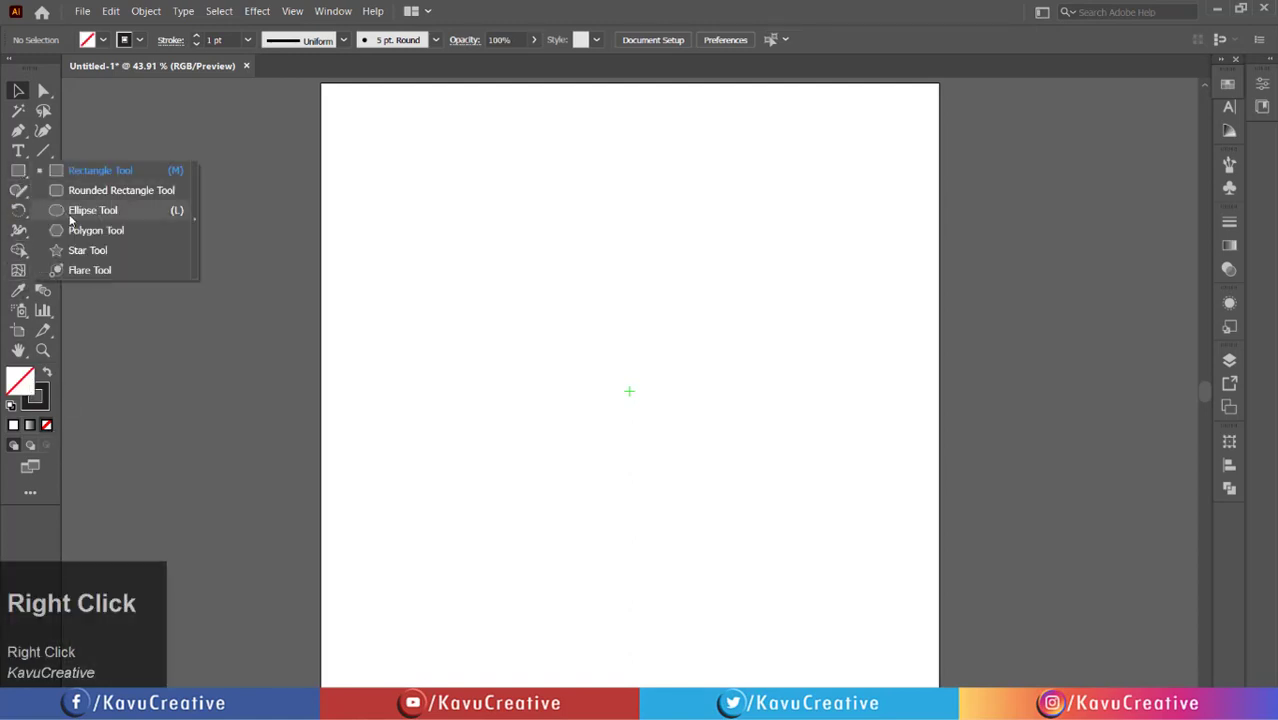
{"action": "left_click", "coordinate": [77, 218]}
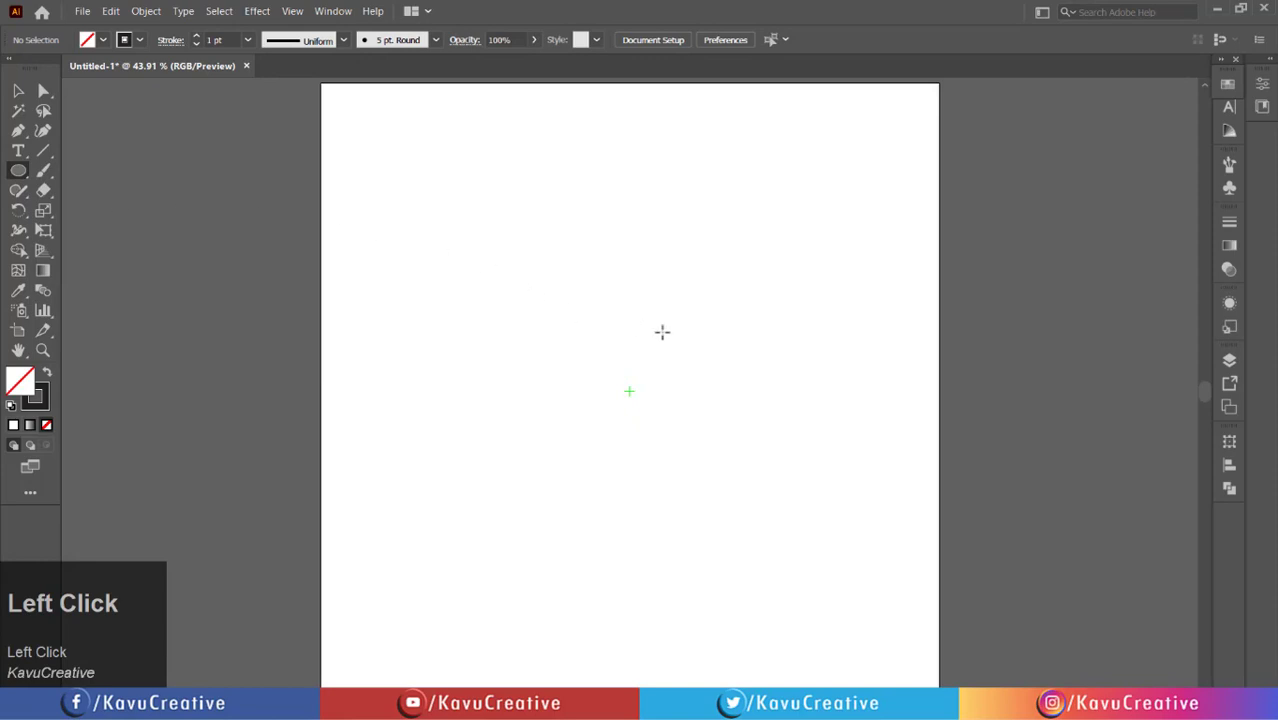
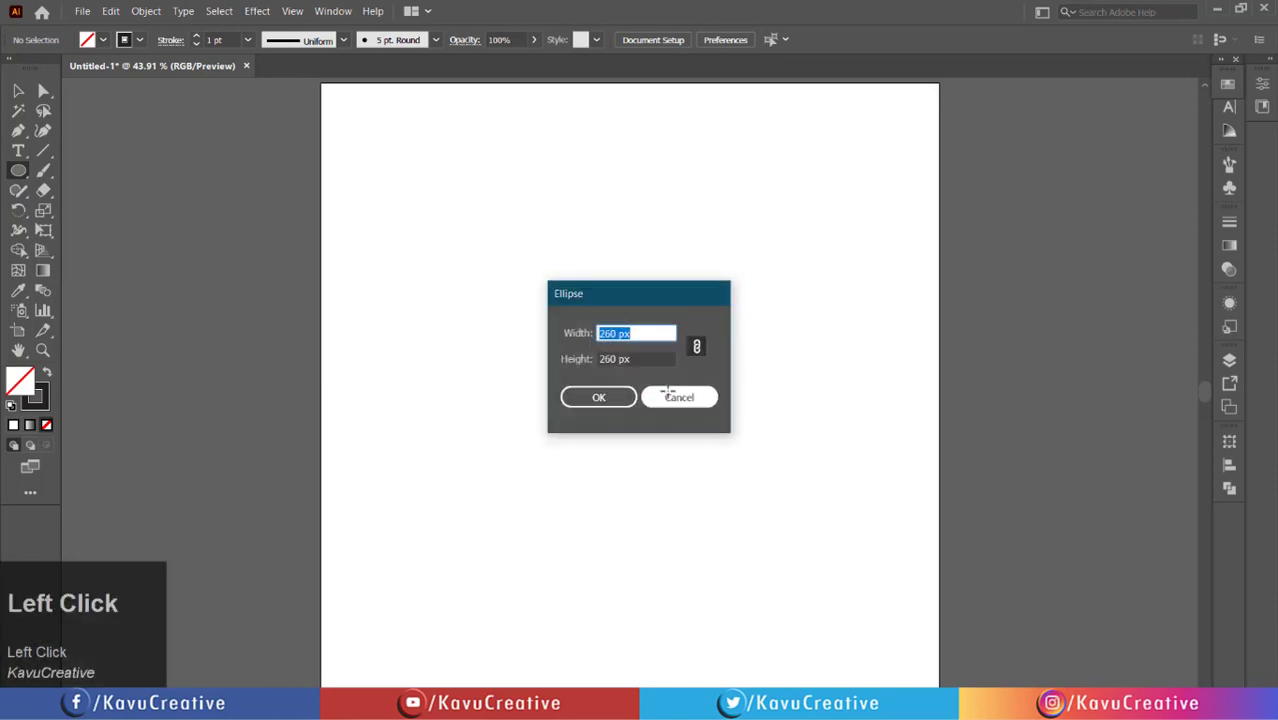
{"action": "key", "text": "1"}
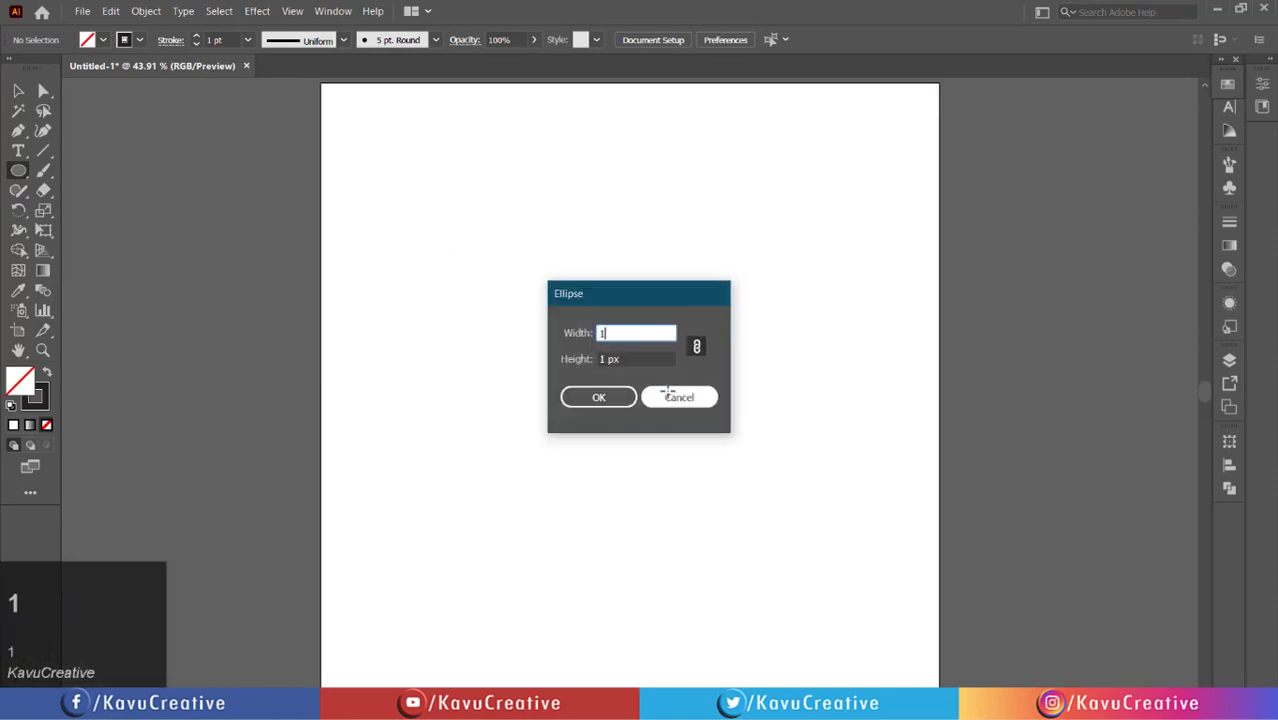
{"action": "key", "text": "0"}
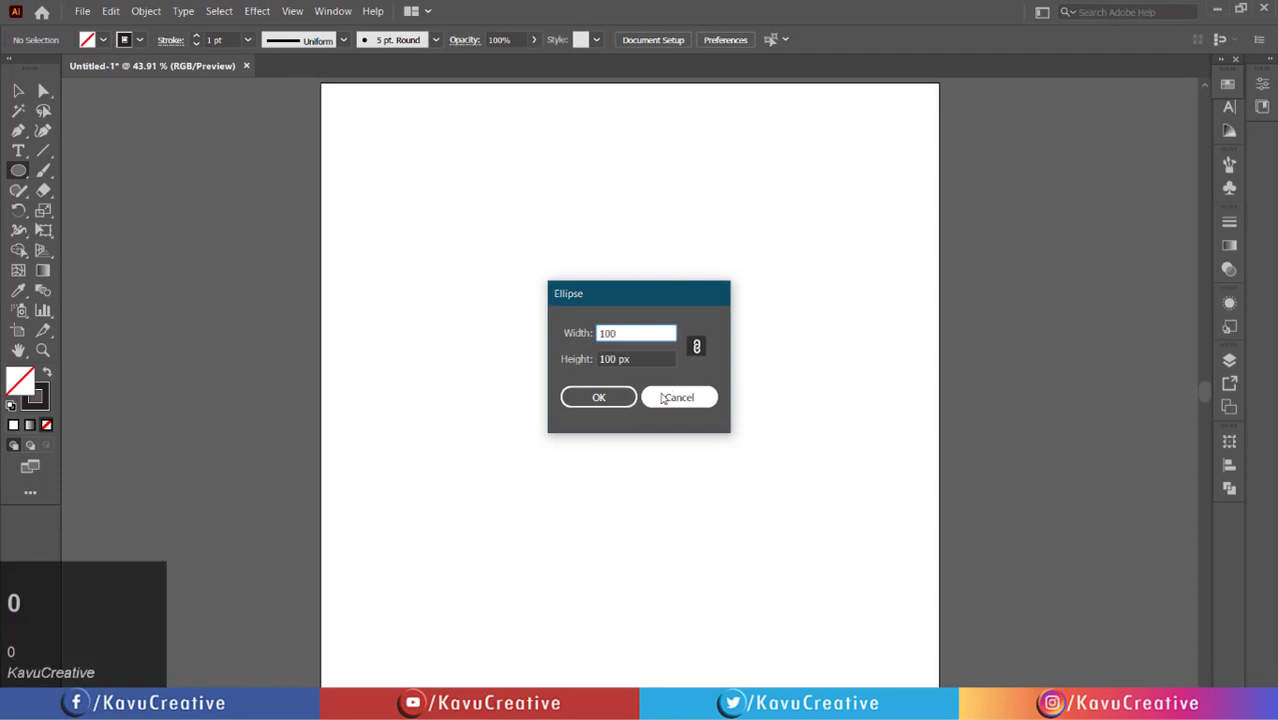
{"action": "key", "text": "Tab"}
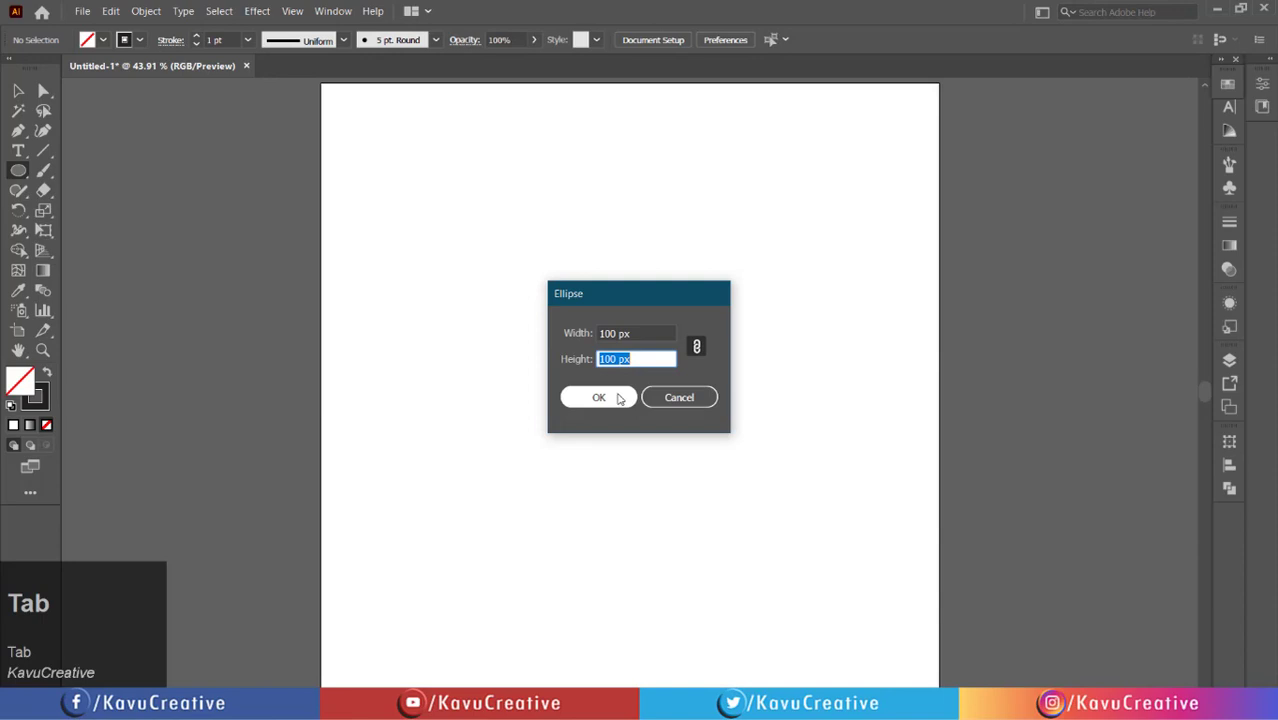
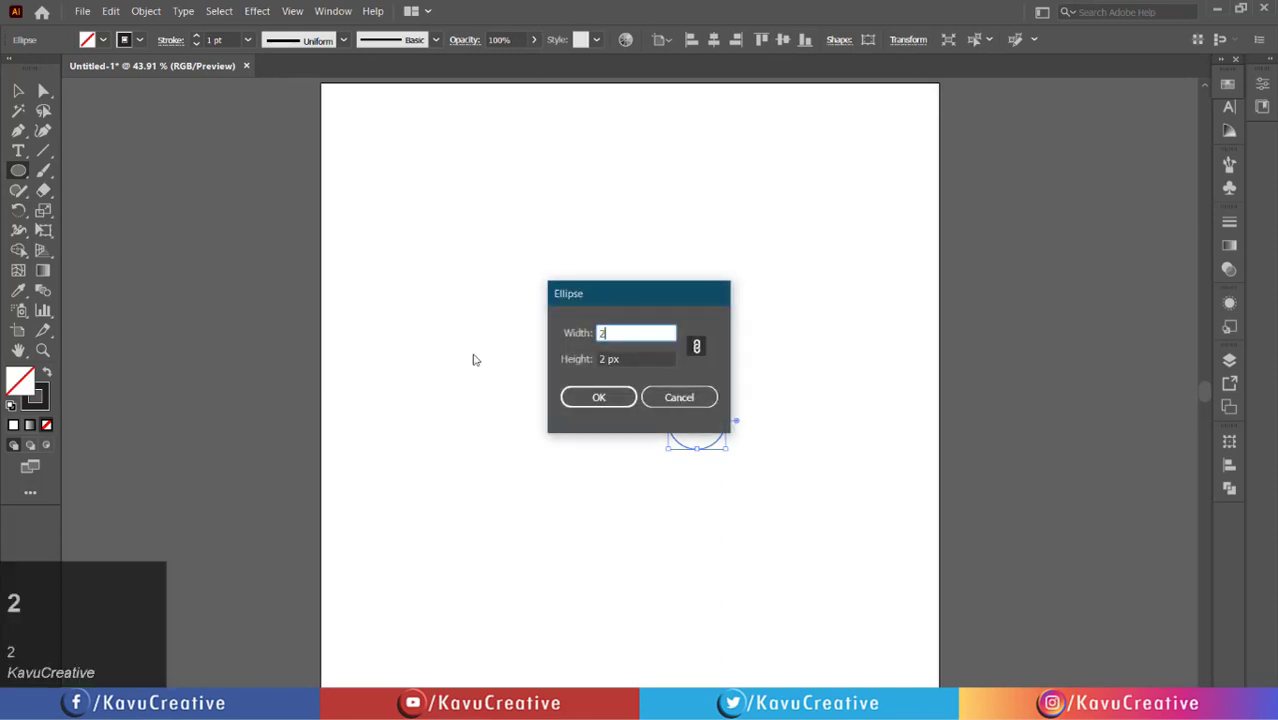
Add two more unfilled circles, 200 × 200 px and 260 × 260 px.
{"action": "key", "text": "0"}
{"action": "key", "text": "0"}
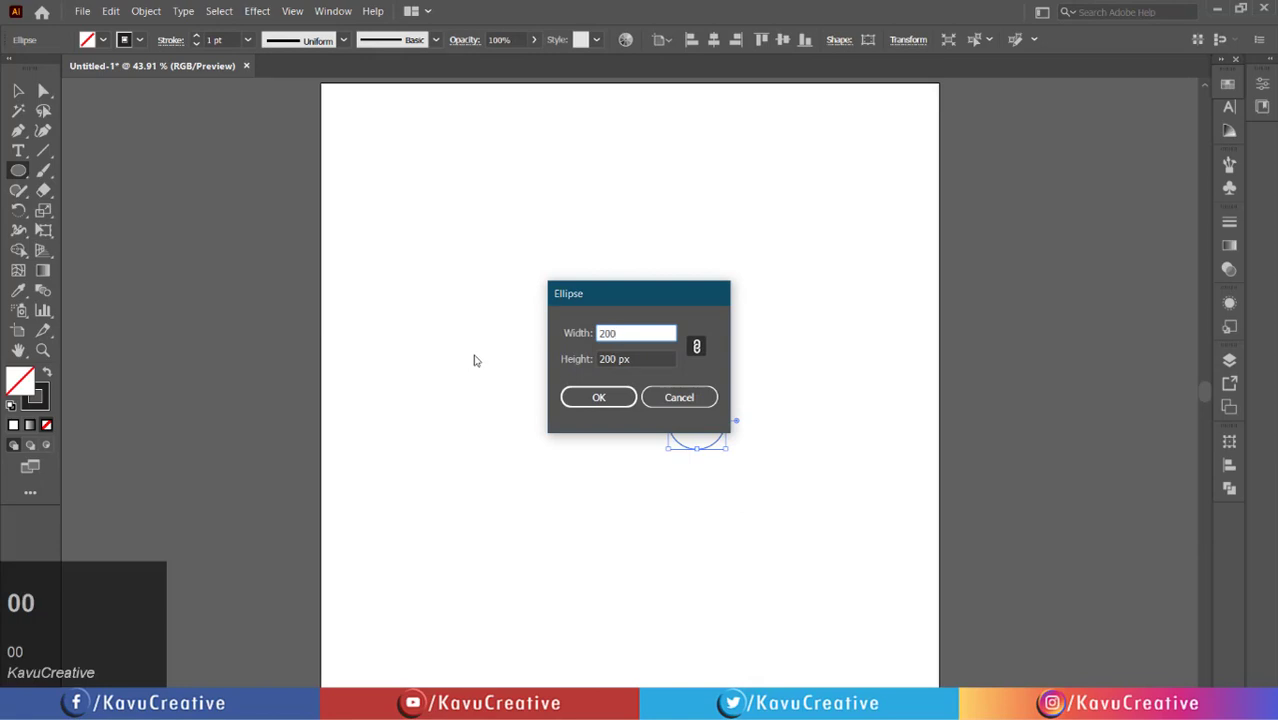
{"action": "key", "text": "Tab"}
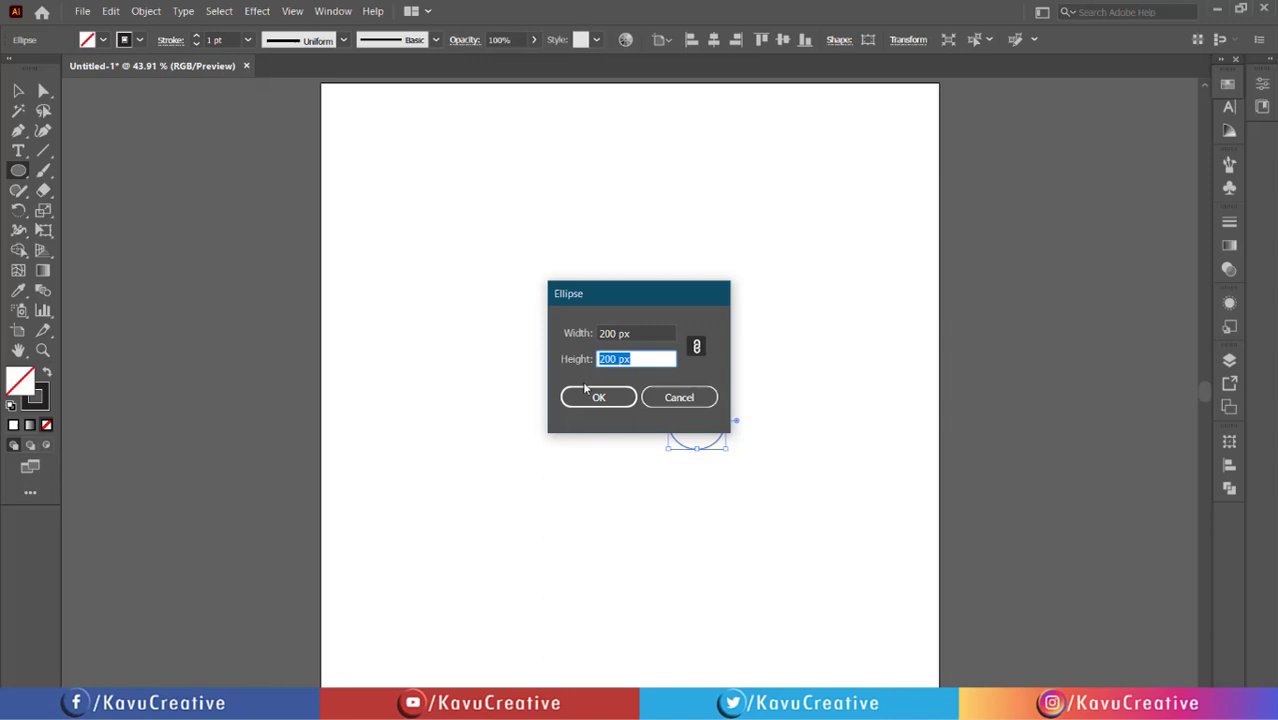
{"action": "left_click", "coordinate": [590, 393]}
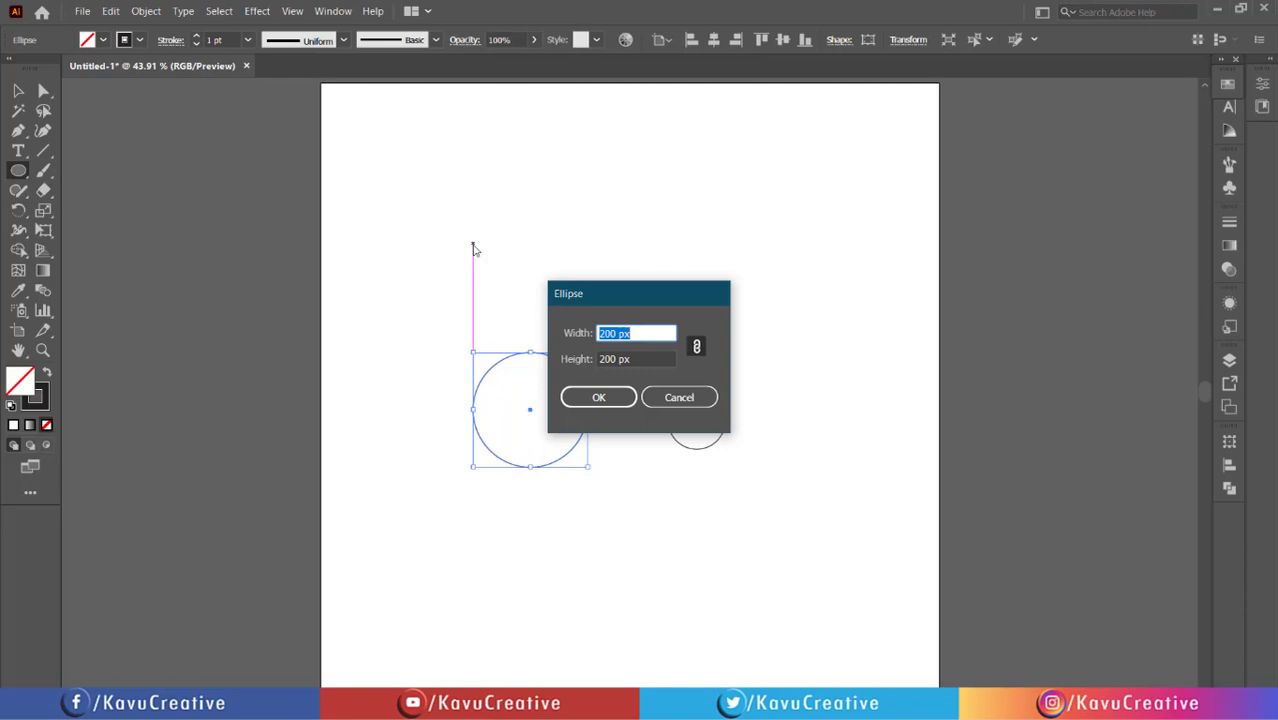
{"action": "key", "text": "2"}
{"action": "key", "text": "6"}
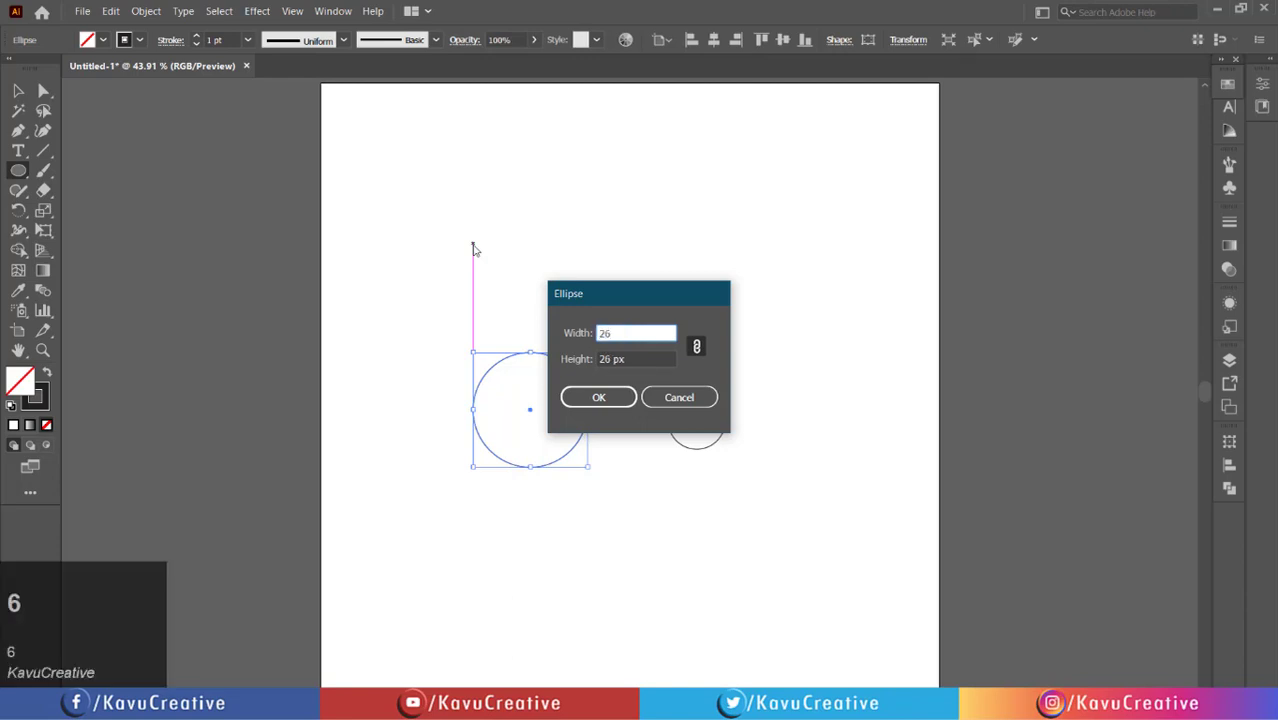
{"action": "key", "text": "0"}
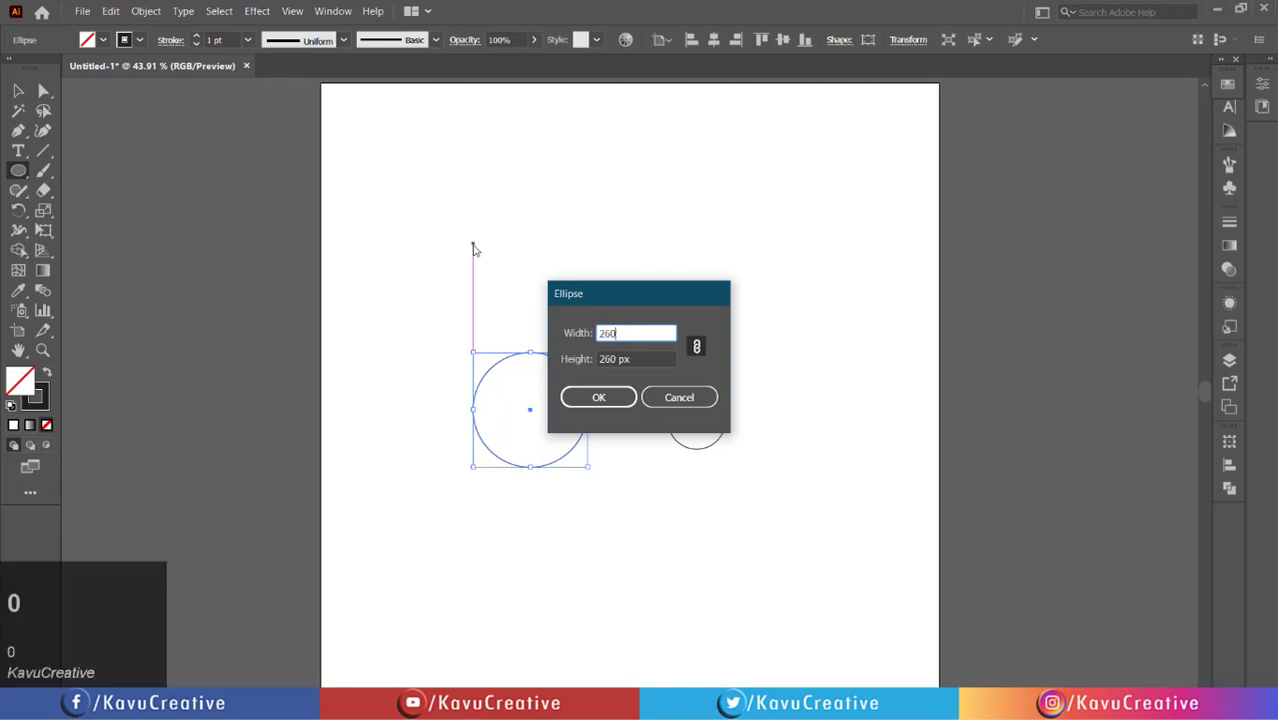
{"action": "key", "text": "Tab"}
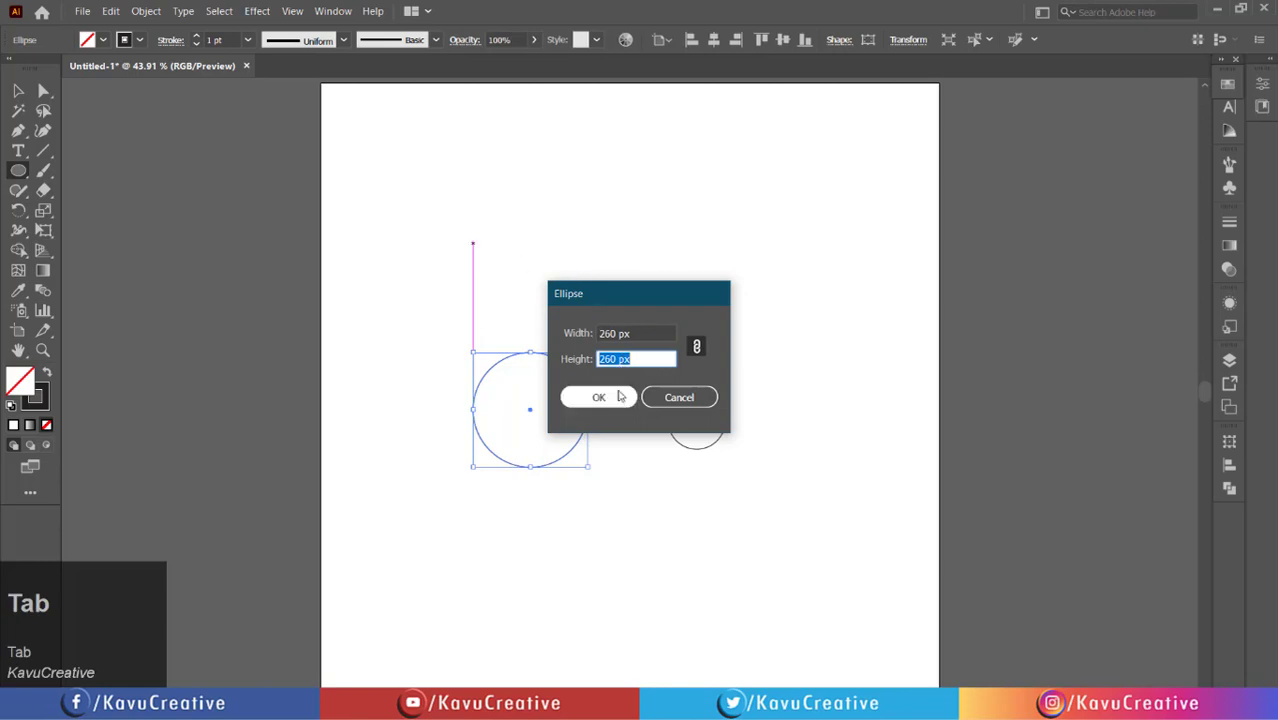
Centre the three circles on one another and snap their bottom edge to the centre mark.
{"action": "left_click_drag", "start_coordinate": [624, 402], "coordinate": [716, 47]}
{"action": "left_click", "coordinate": [716, 47]}
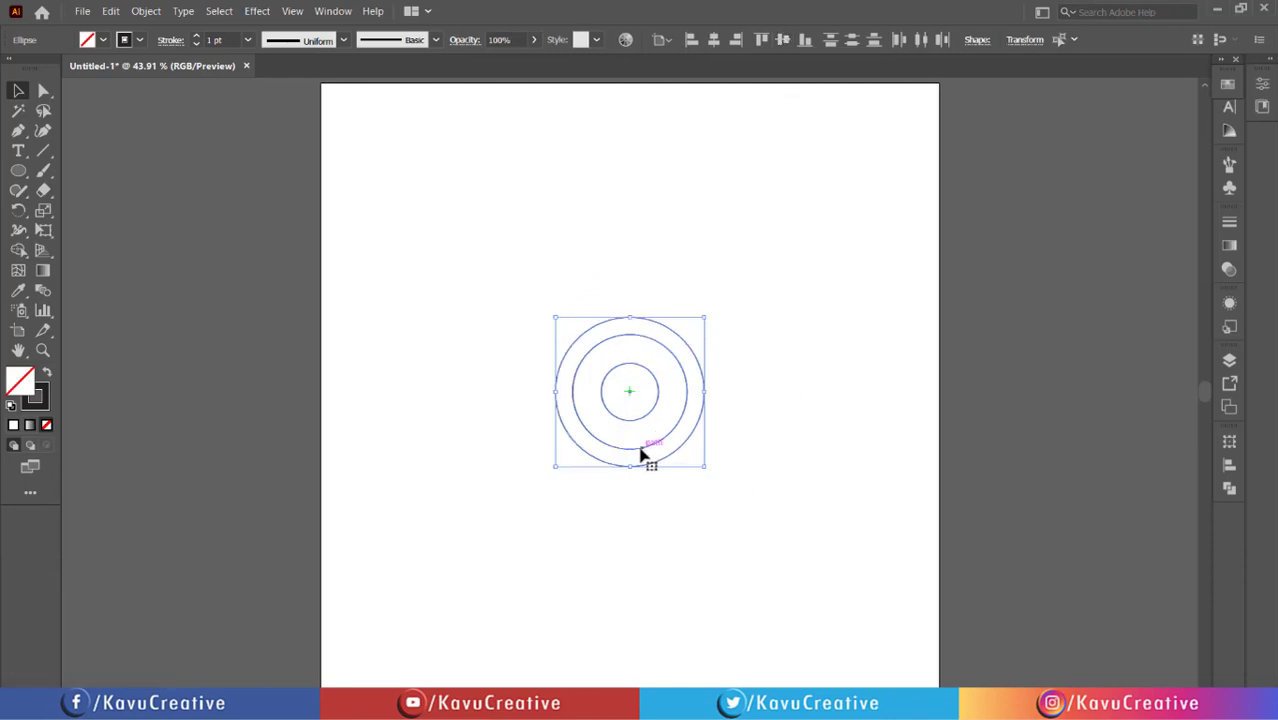
{"action": "left_click_drag", "start_coordinate": [639, 448], "coordinate": [635, 499]}
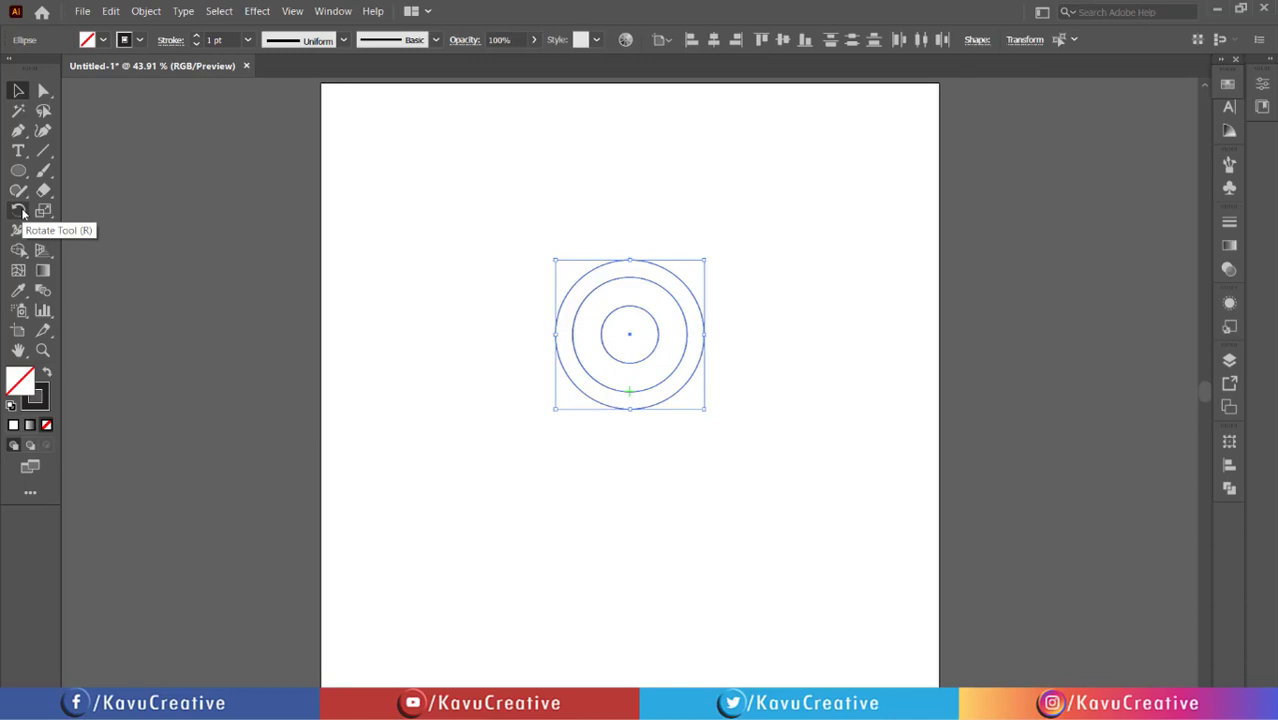
Rotate-copy the concentric circles 90° around the artboard centre mark.
{"action": "left_click", "coordinate": [28, 212]}
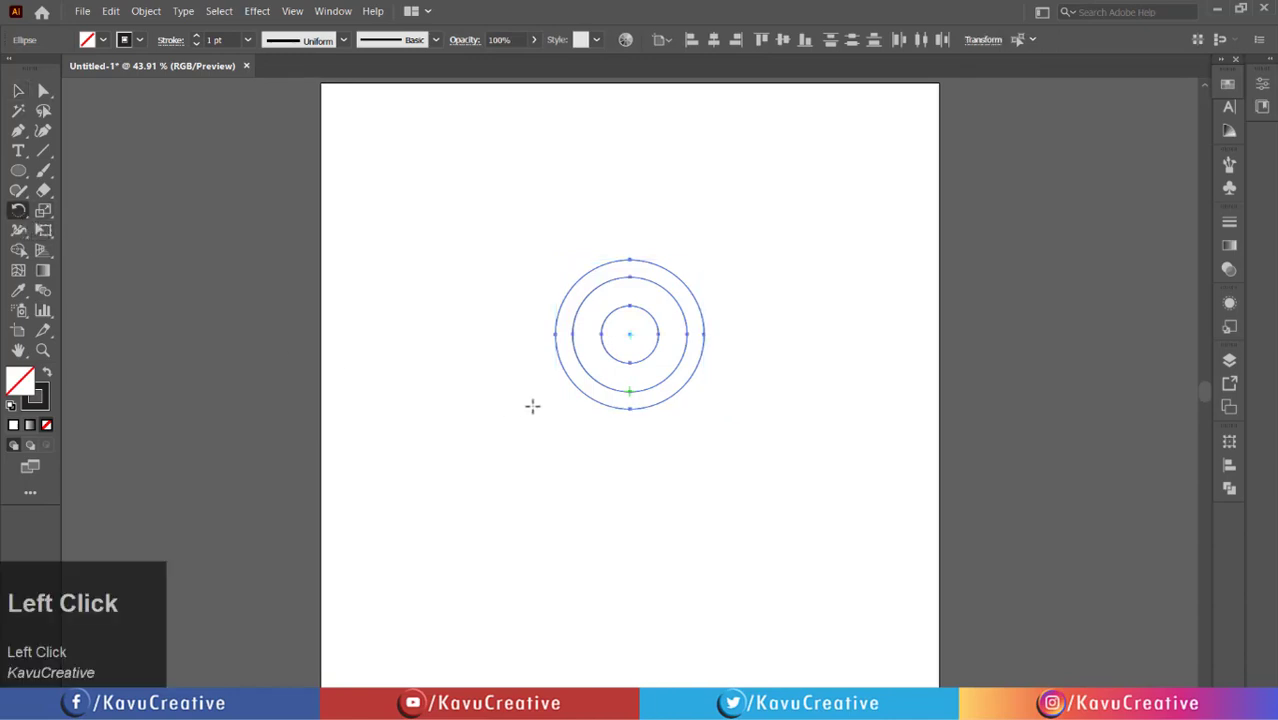
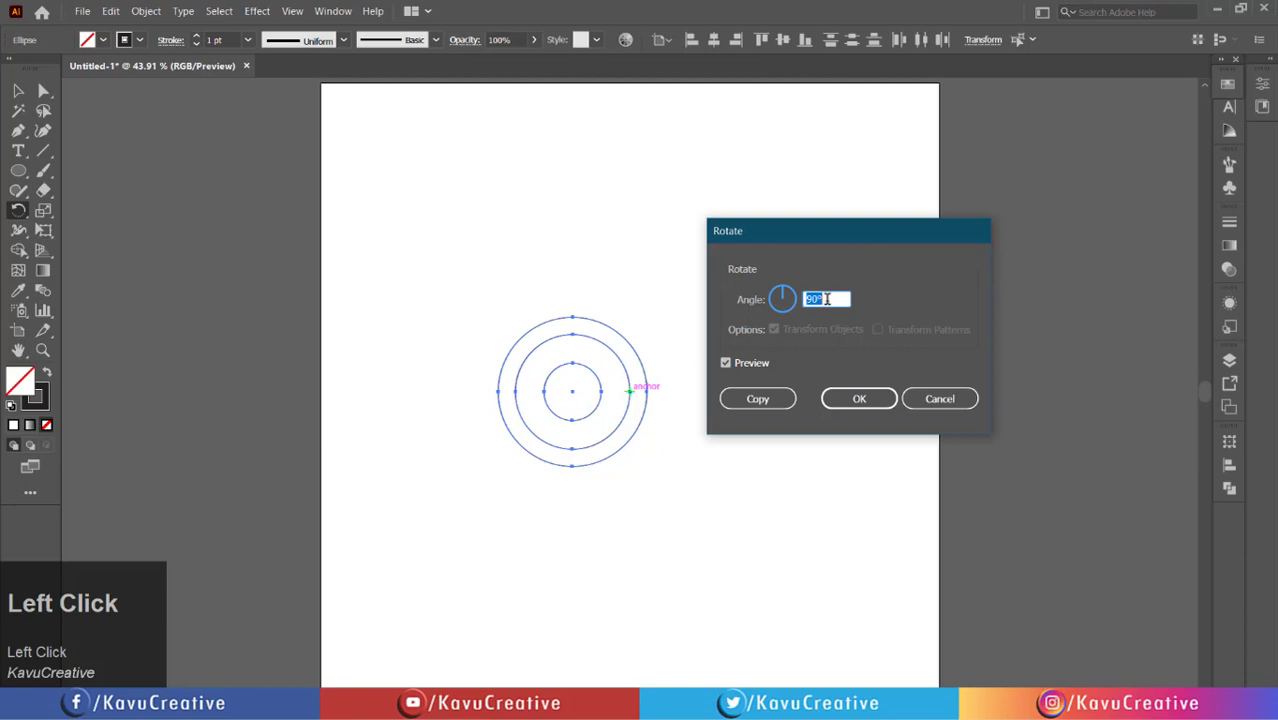
{"action": "left_click", "coordinate": [734, 365]}
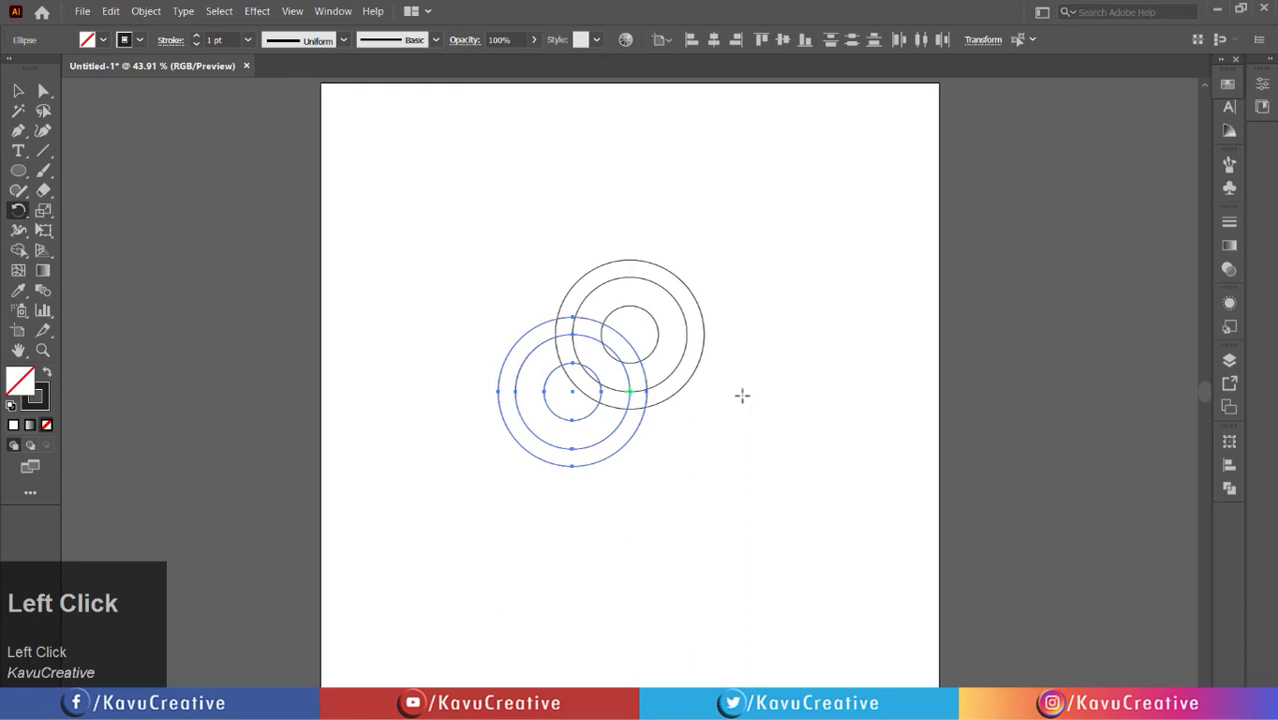
{"action": "left_click", "coordinate": [29, 97]}
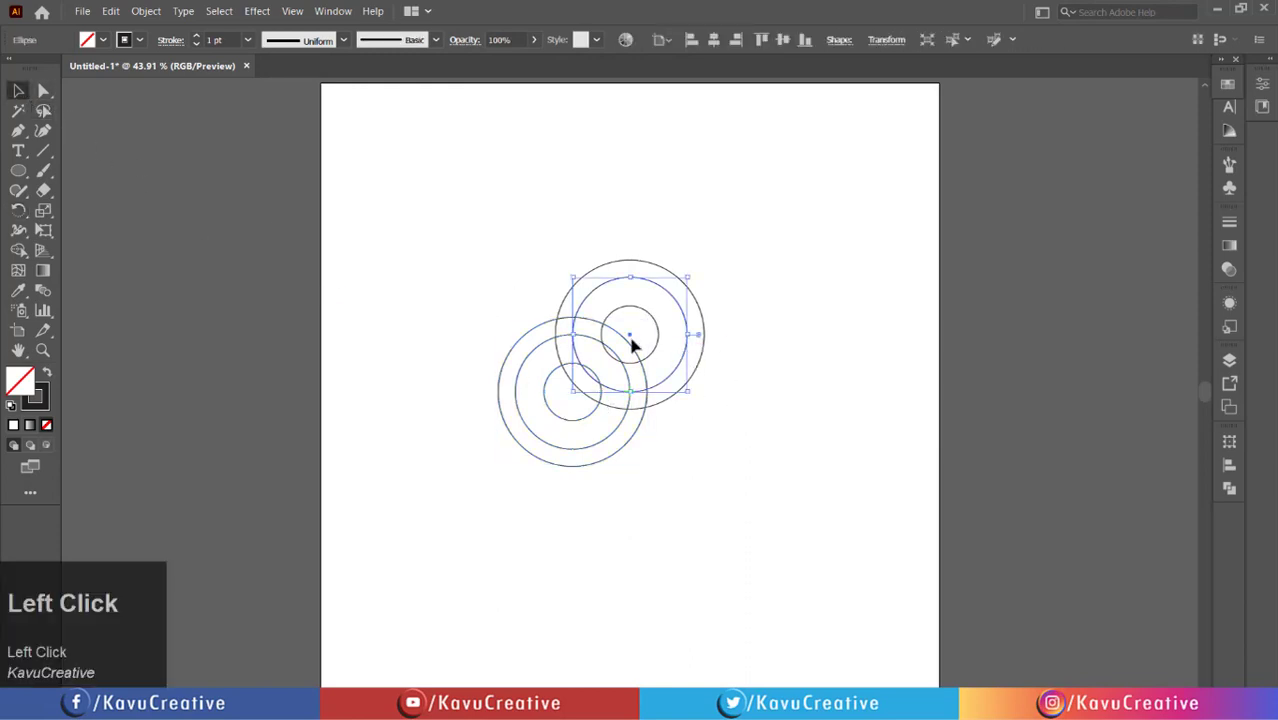
Draw a roughly 139 px square from the centre and set it as a 45° diamond.
{"action": "key", "text": "ctrl+shift+z"}
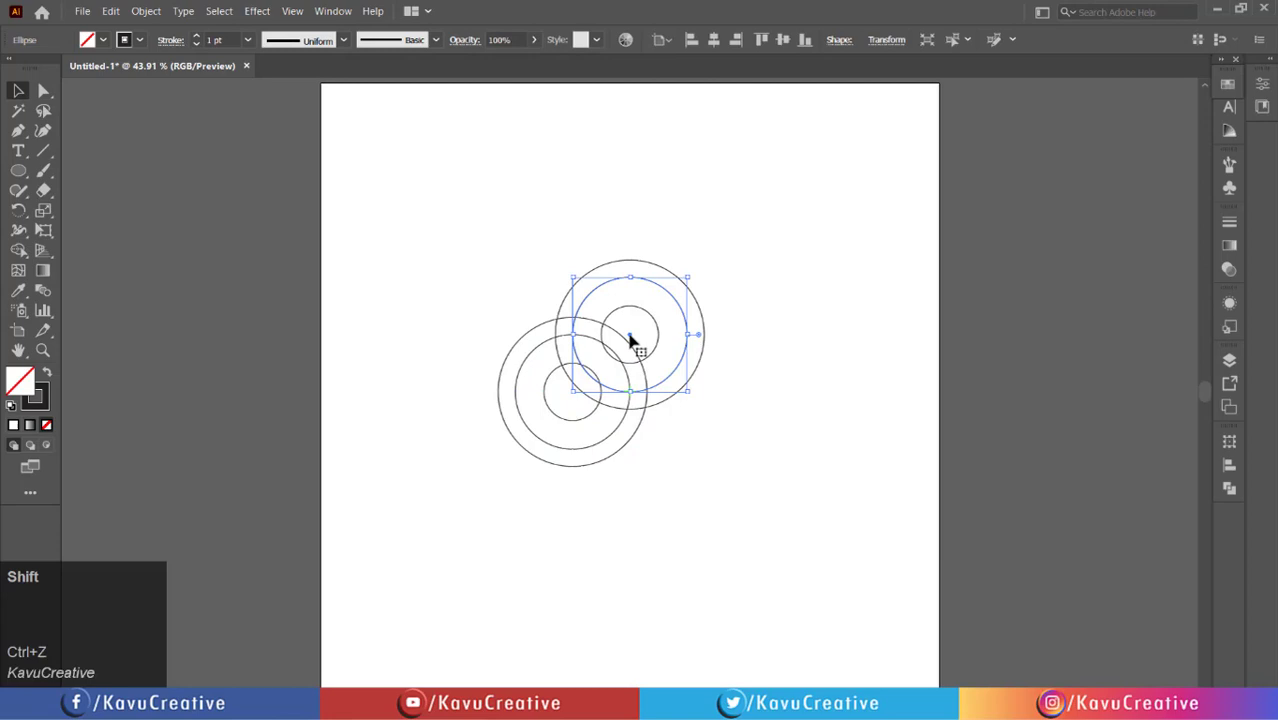
{"action": "left_click_drag", "start_coordinate": [637, 334], "coordinate": [441, 245]}
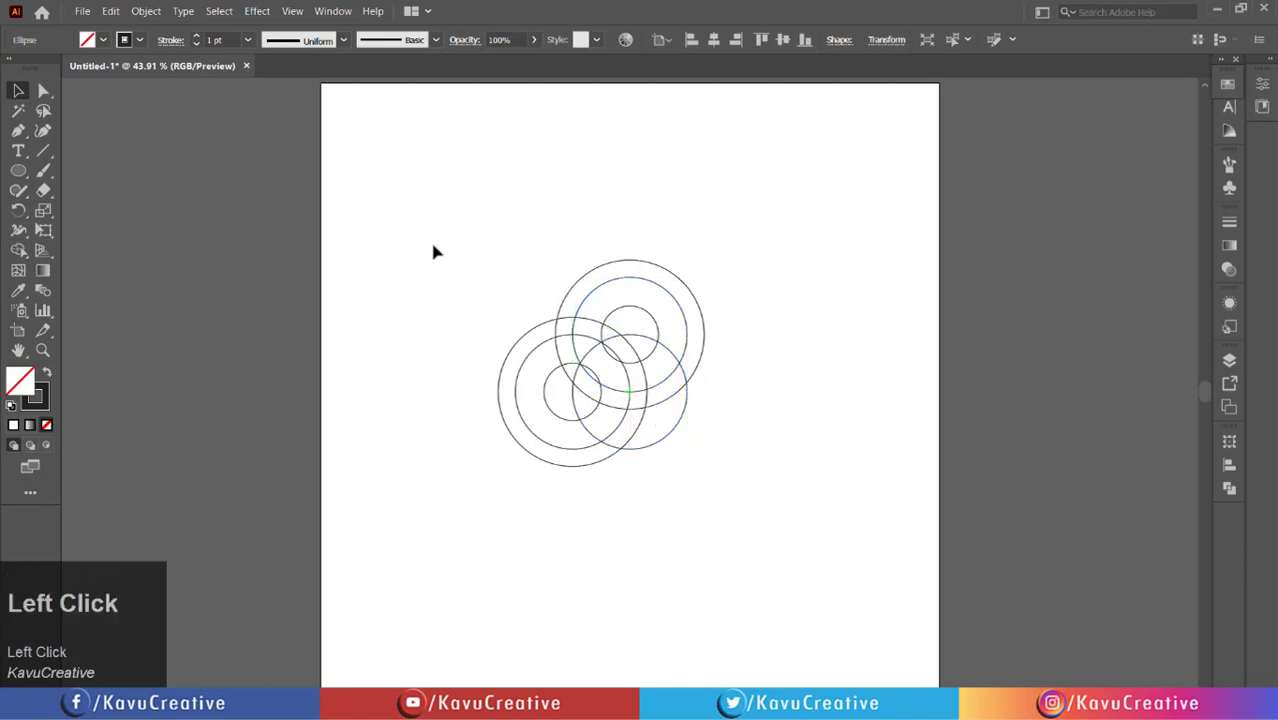
{"action": "right_click", "coordinate": [24, 176]}
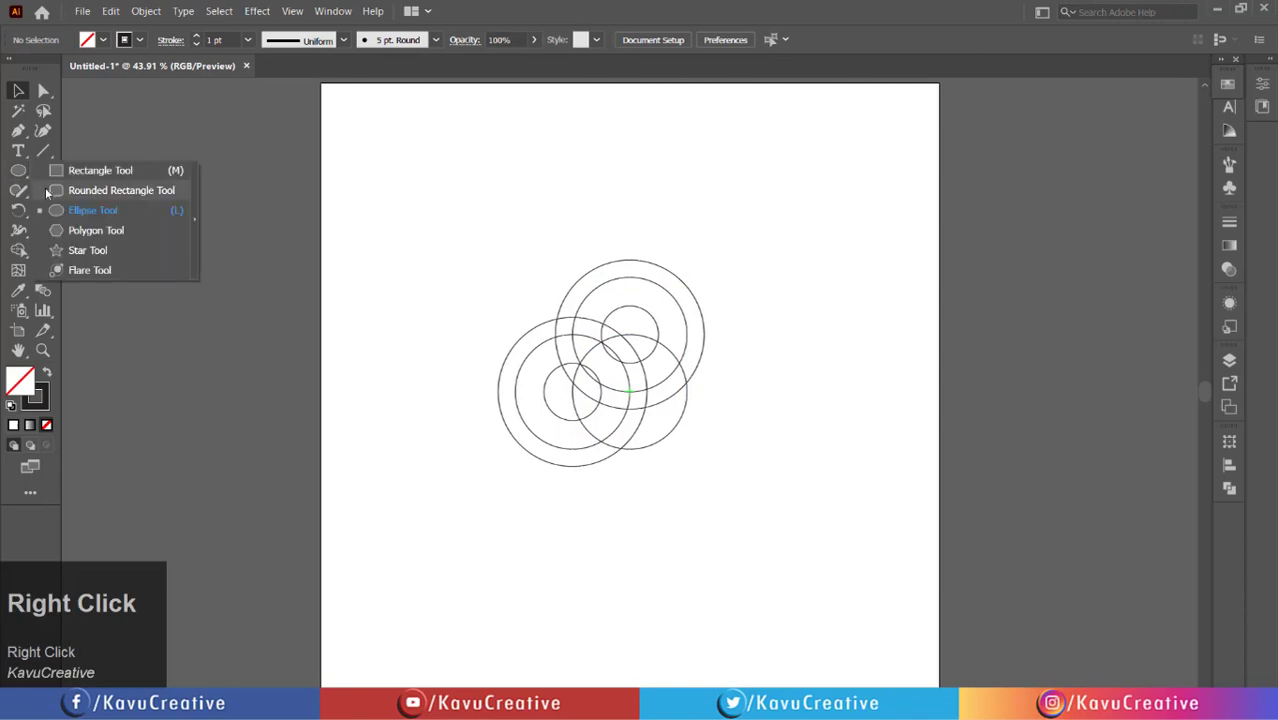
{"action": "double_click", "coordinate": [76, 178]}
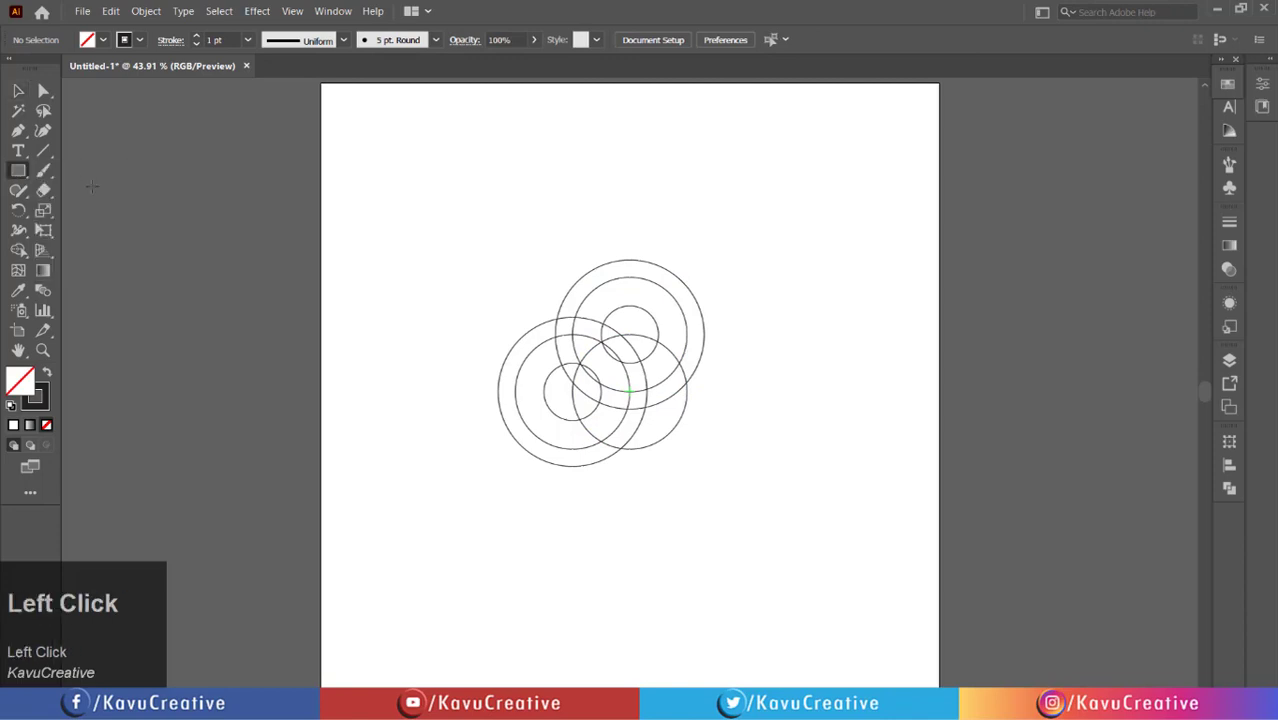
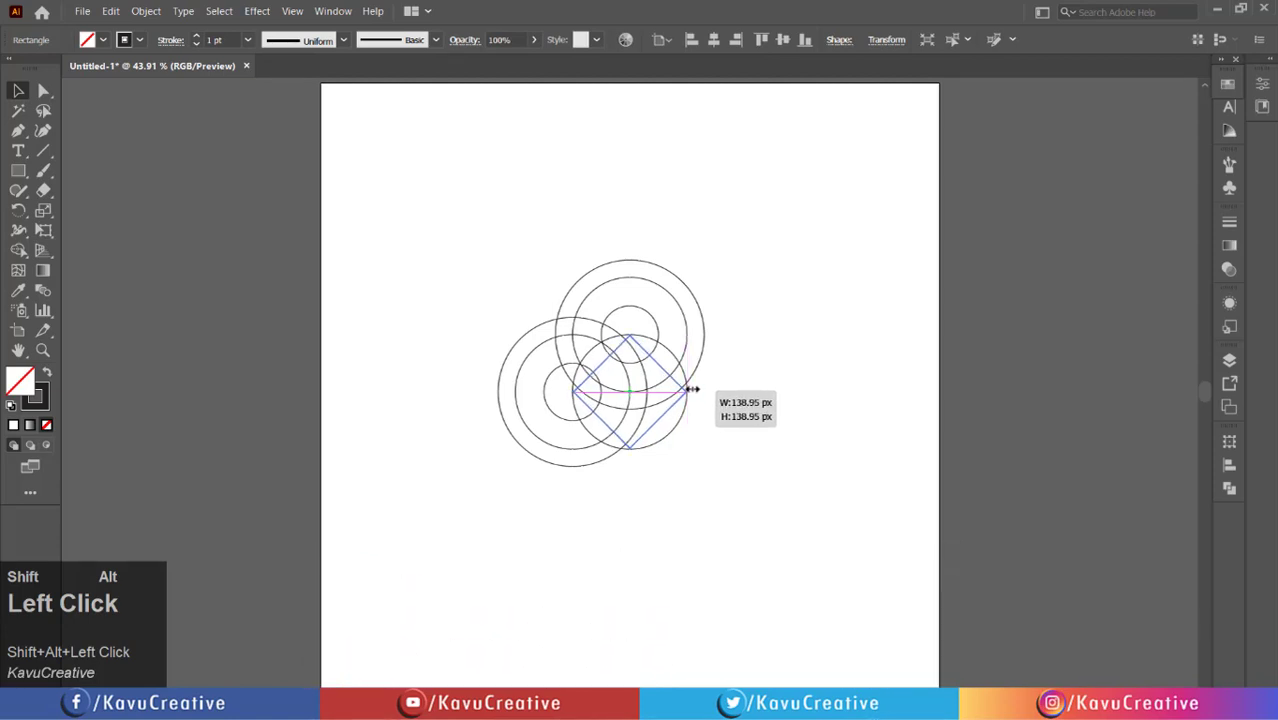
{"action": "left_click", "coordinate": [723, 379]}
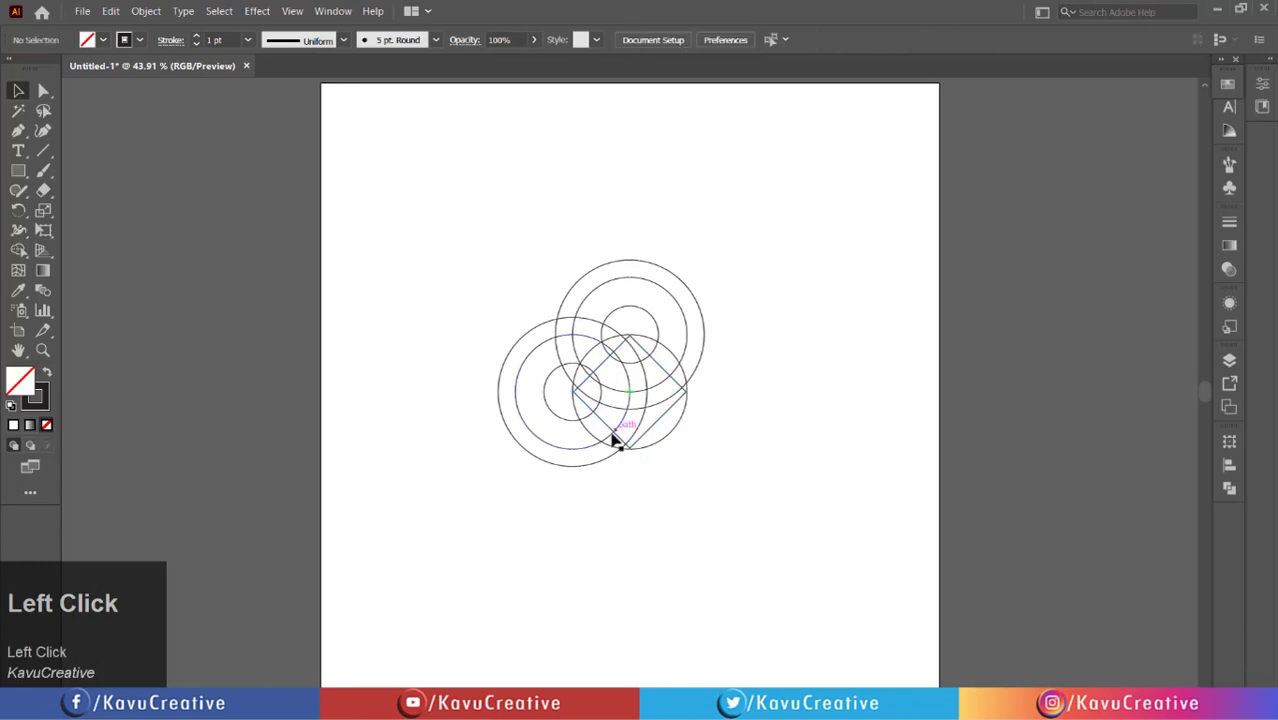
Create a 15 px wide, 200 px high rectangle at the centre point.
{"action": "left_click", "coordinate": [28, 173]}
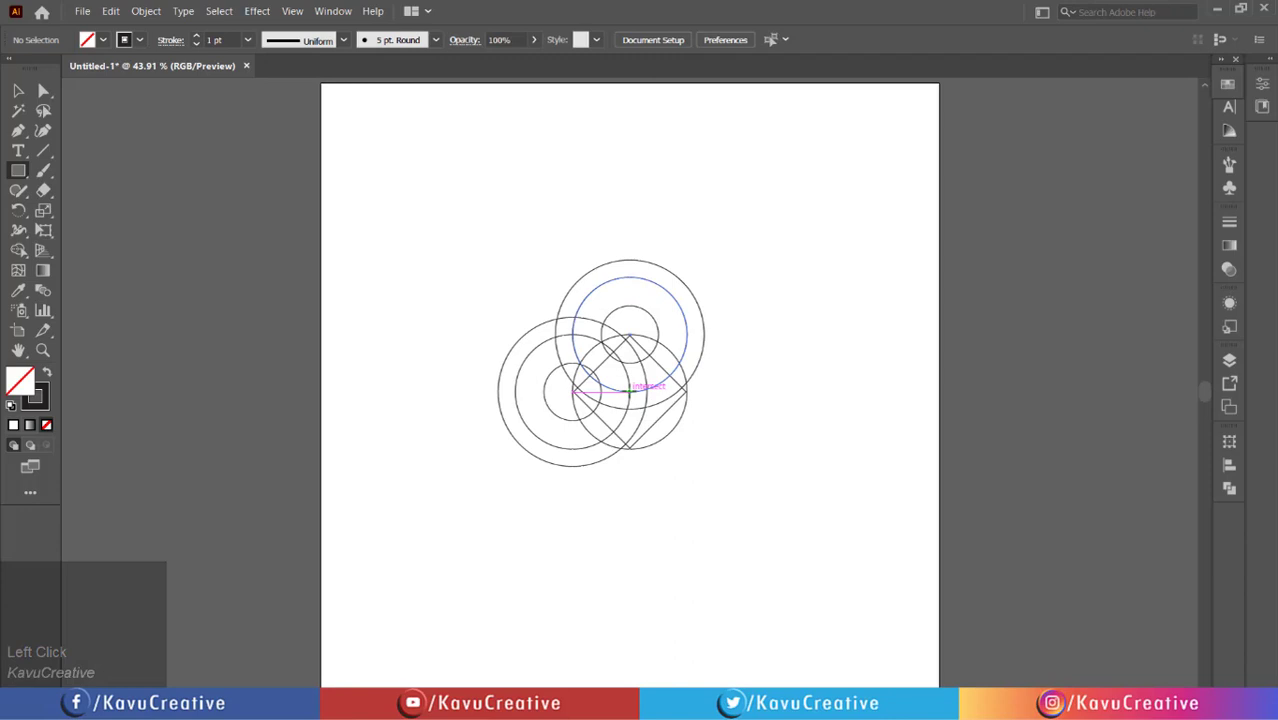
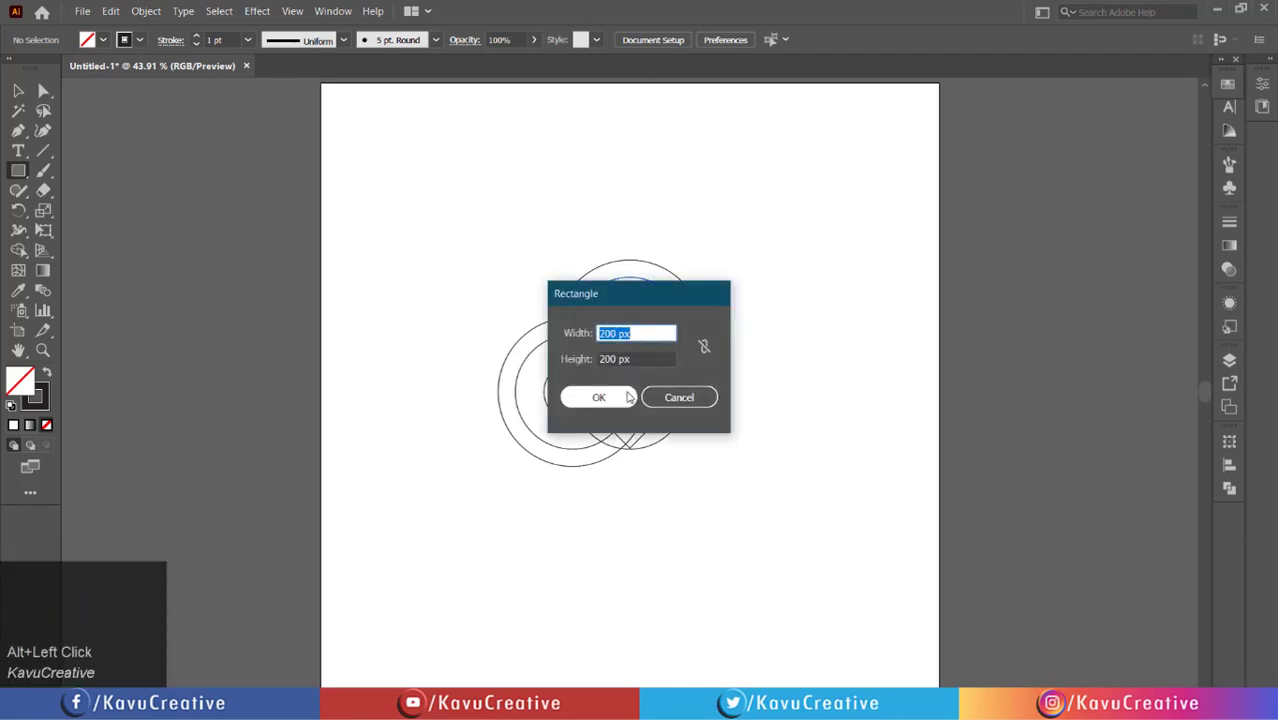
{"action": "key", "text": "1"}
{"action": "type", "text": "15"}
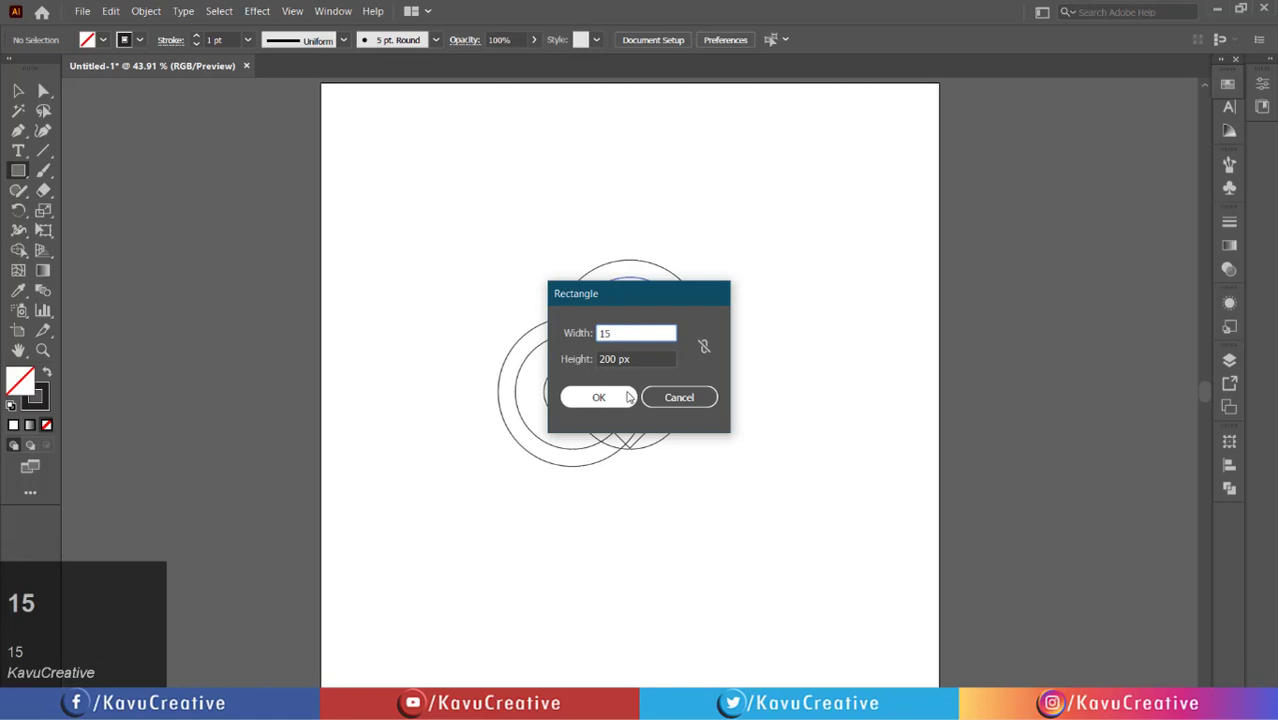
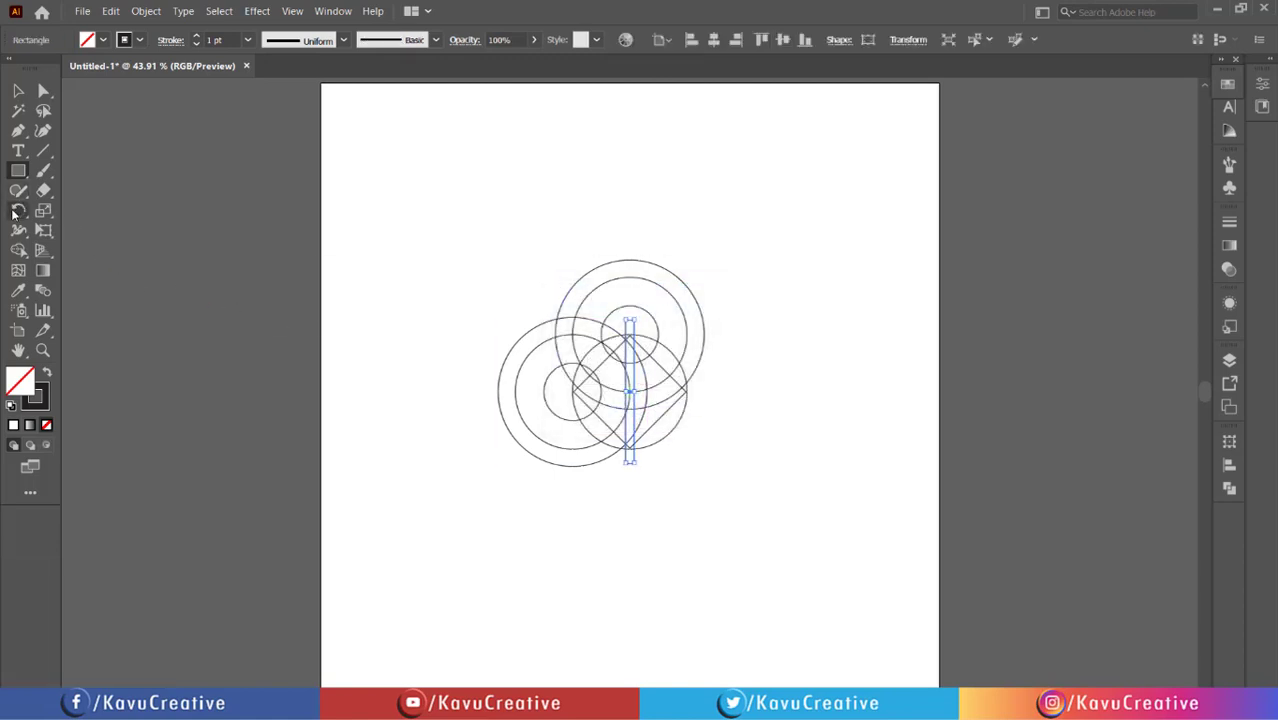
Rotate-copy the thin bar 90° so the two bars form a central cross.
{"action": "left_click", "coordinate": [18, 213]}
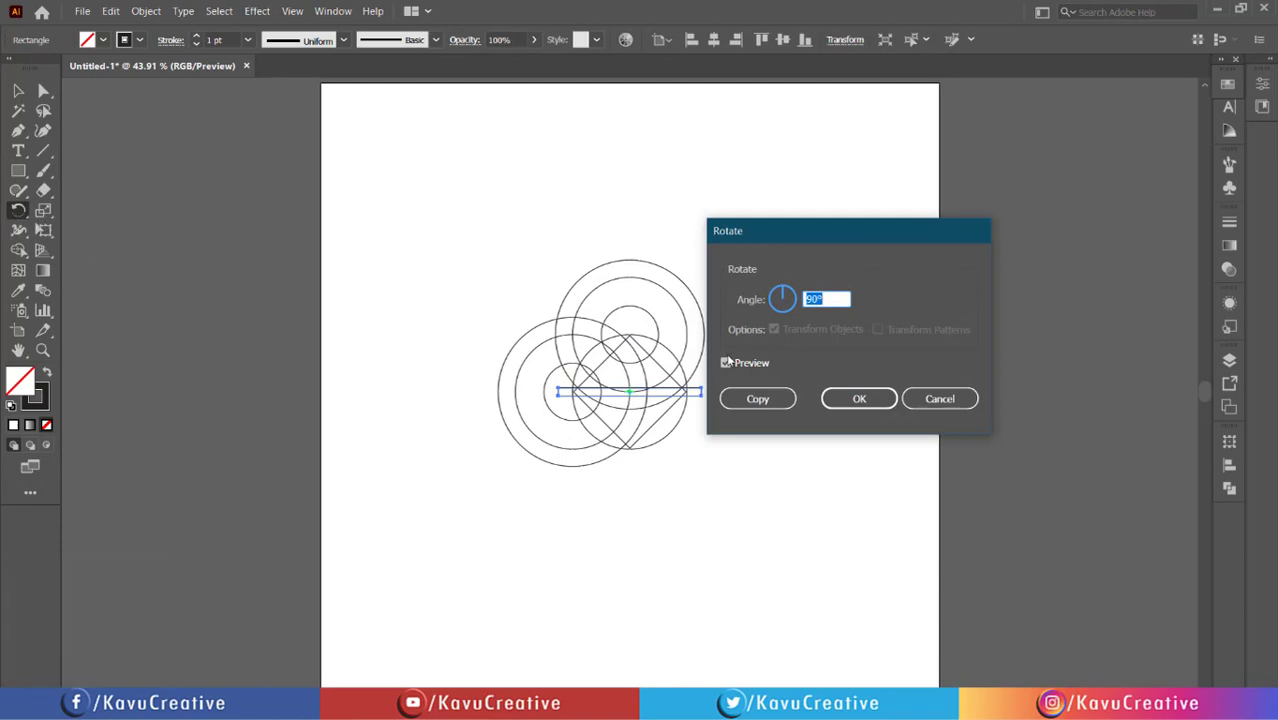
{"action": "left_click", "coordinate": [754, 299]}
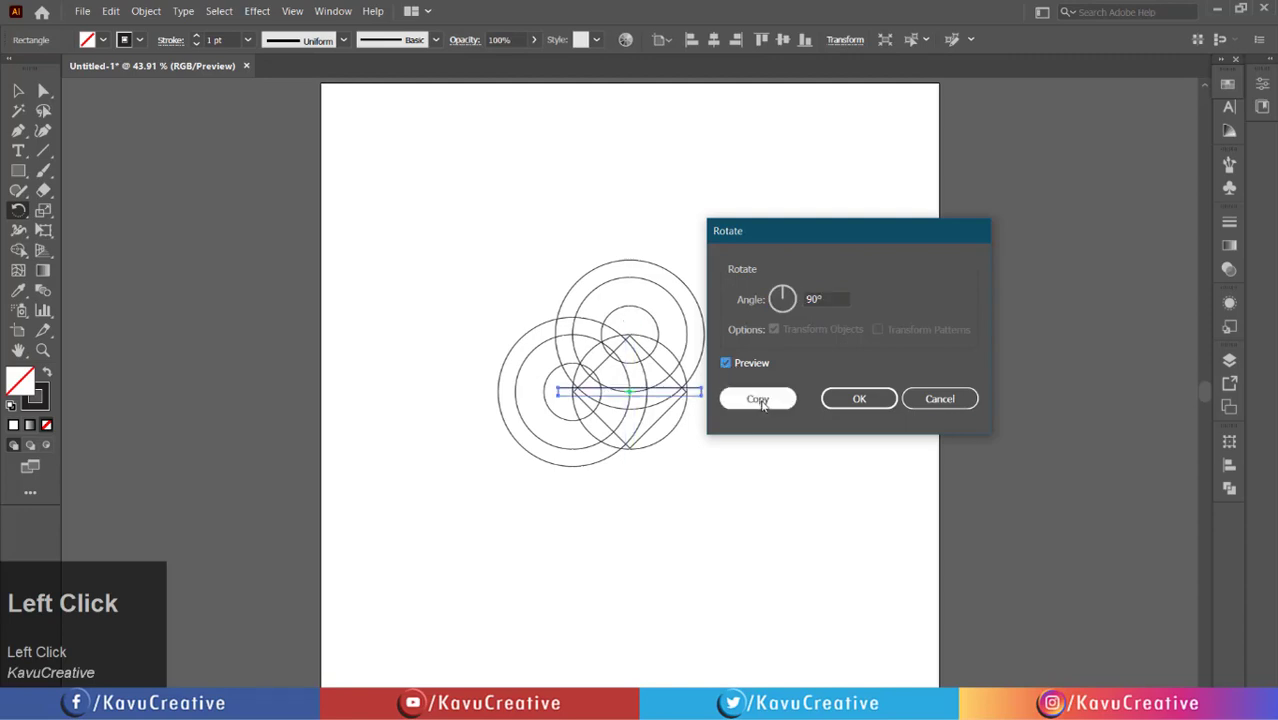
{"action": "left_click", "coordinate": [767, 404]}
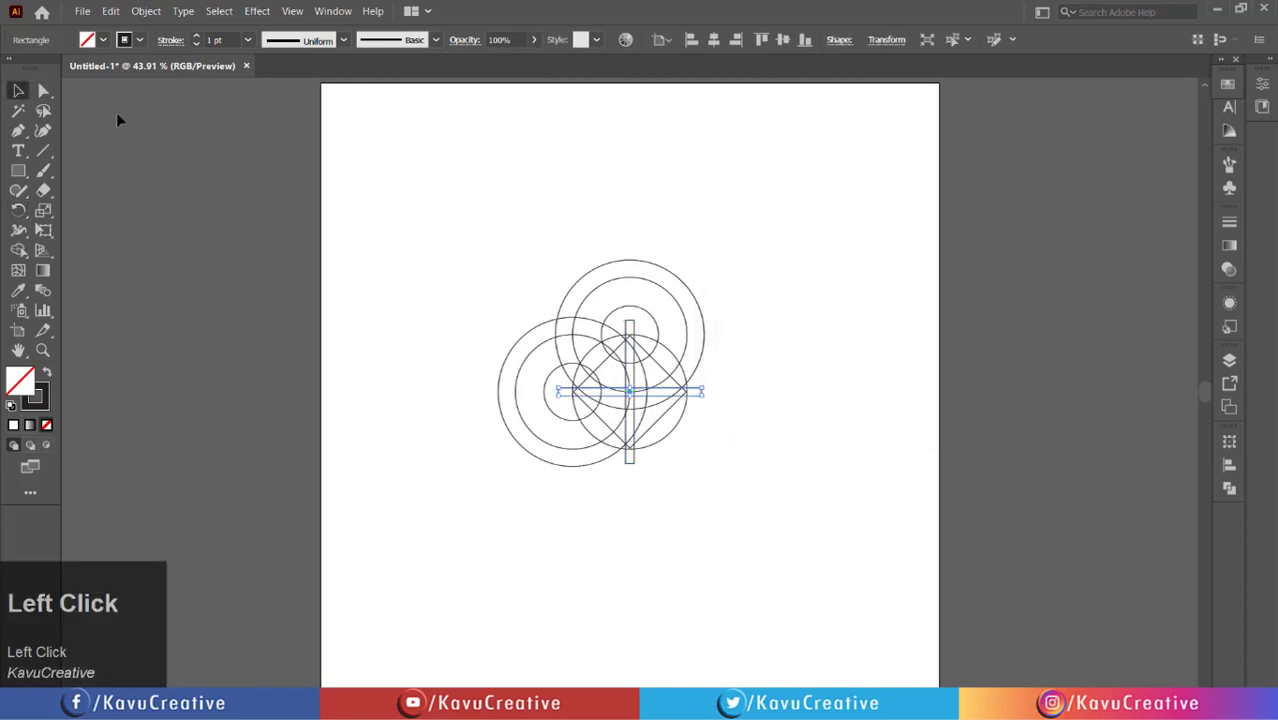
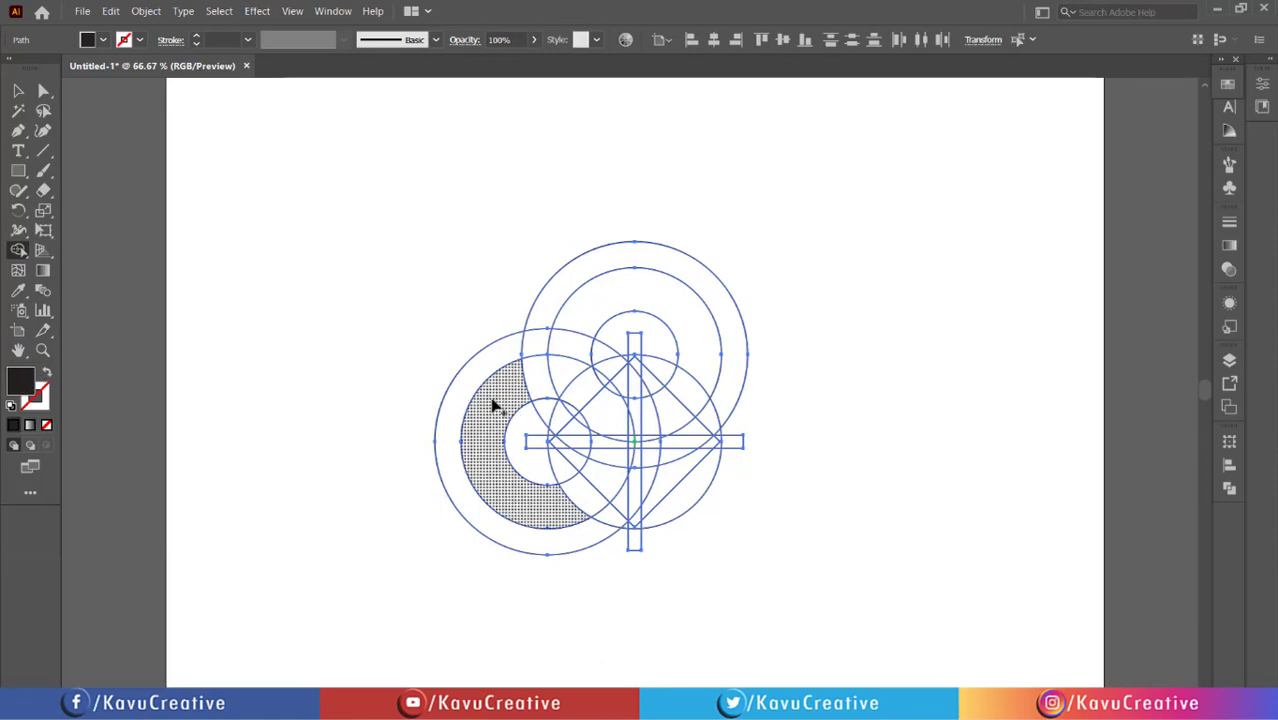
Merge the left ring pieces and arrowhead region into one black shape with Shape Builder.
{"action": "left_click_drag", "start_coordinate": [497, 398], "coordinate": [605, 502]}
{"action": "scroll", "scroll_direction": "up", "scroll_amount": 3}
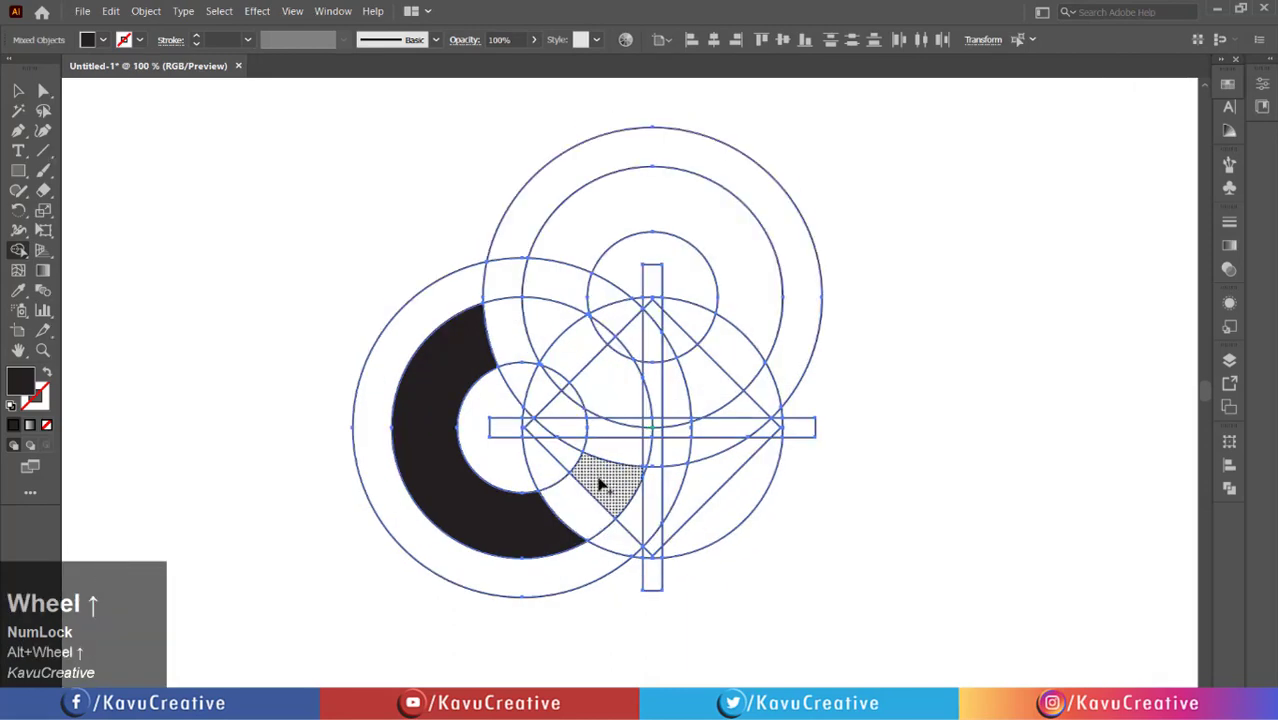
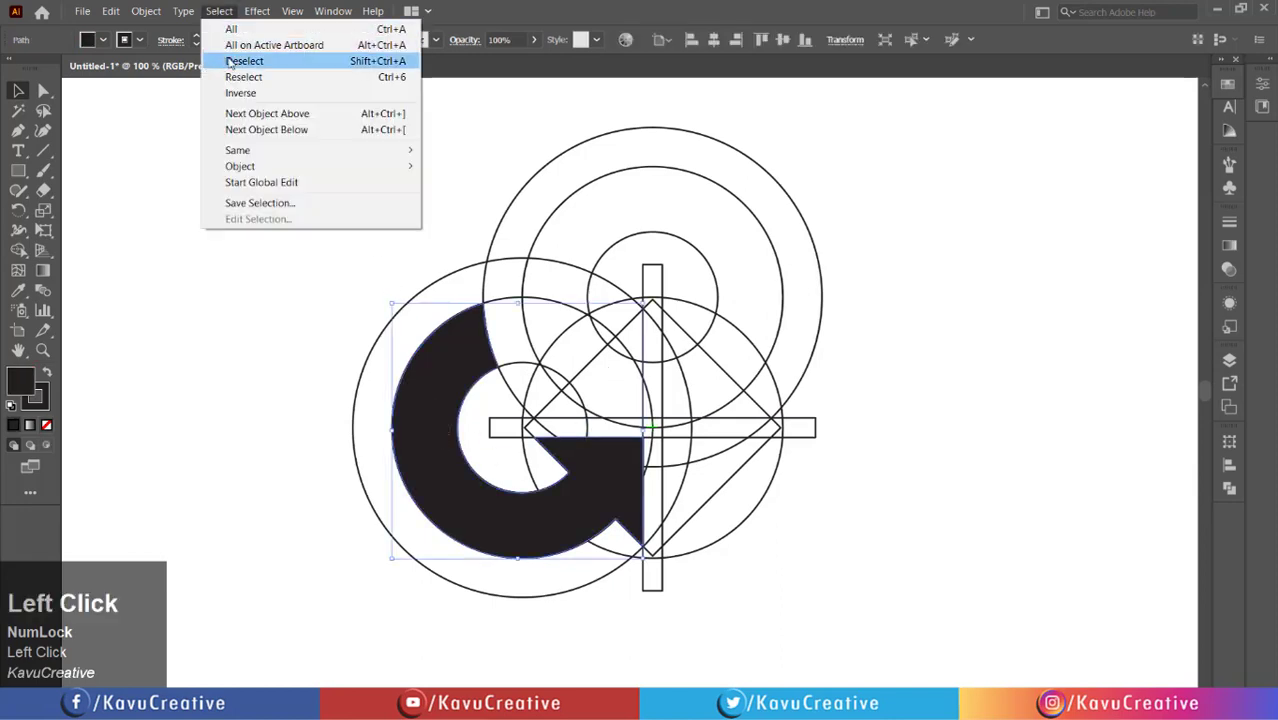
Delete all construction guides via Inverse selection and expand the arrow's fill and stroke.
{"action": "left_click", "coordinate": [256, 95]}
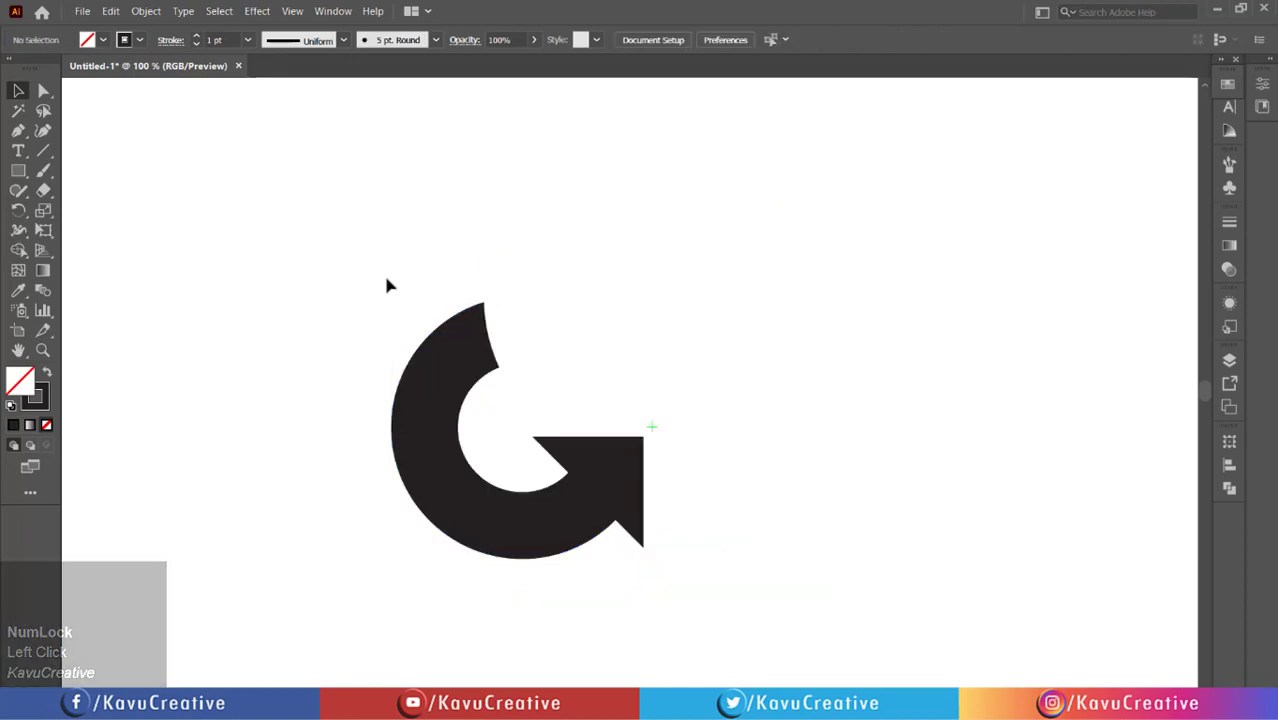
{"action": "left_click_drag", "start_coordinate": [394, 293], "coordinate": [390, 384]}
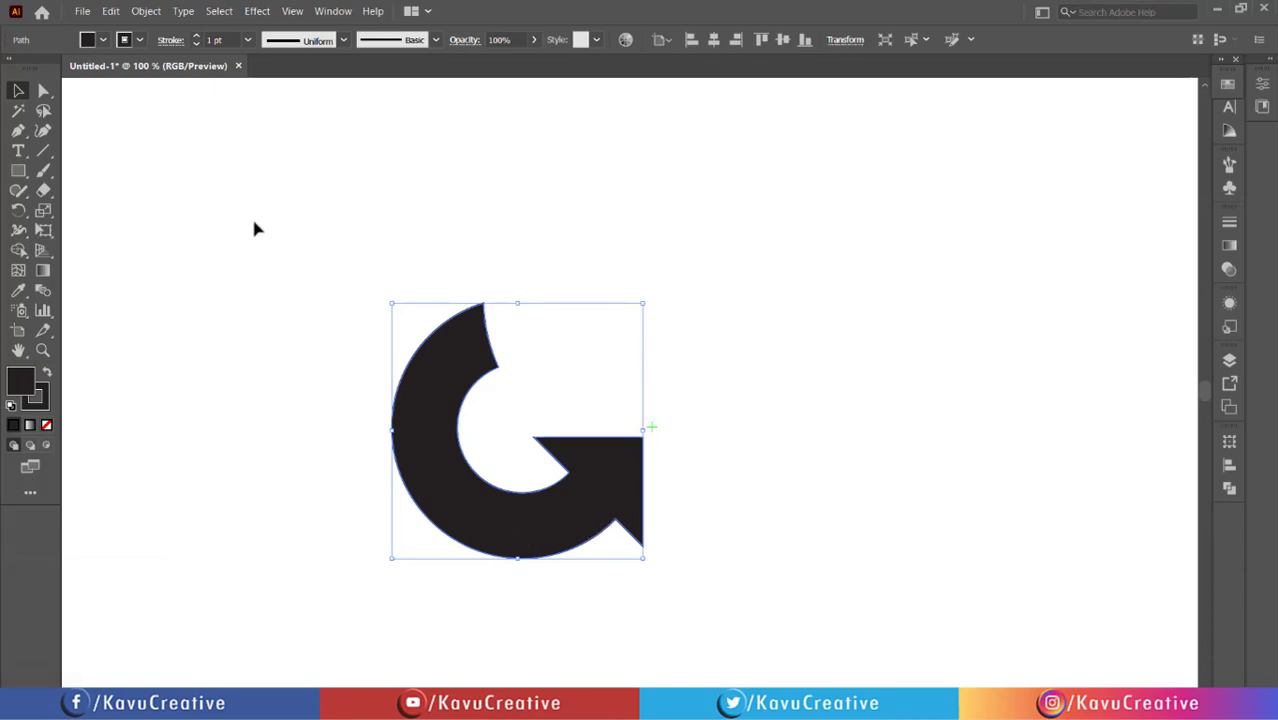
{"action": "left_click_drag", "start_coordinate": [148, 19], "coordinate": [171, 181]}
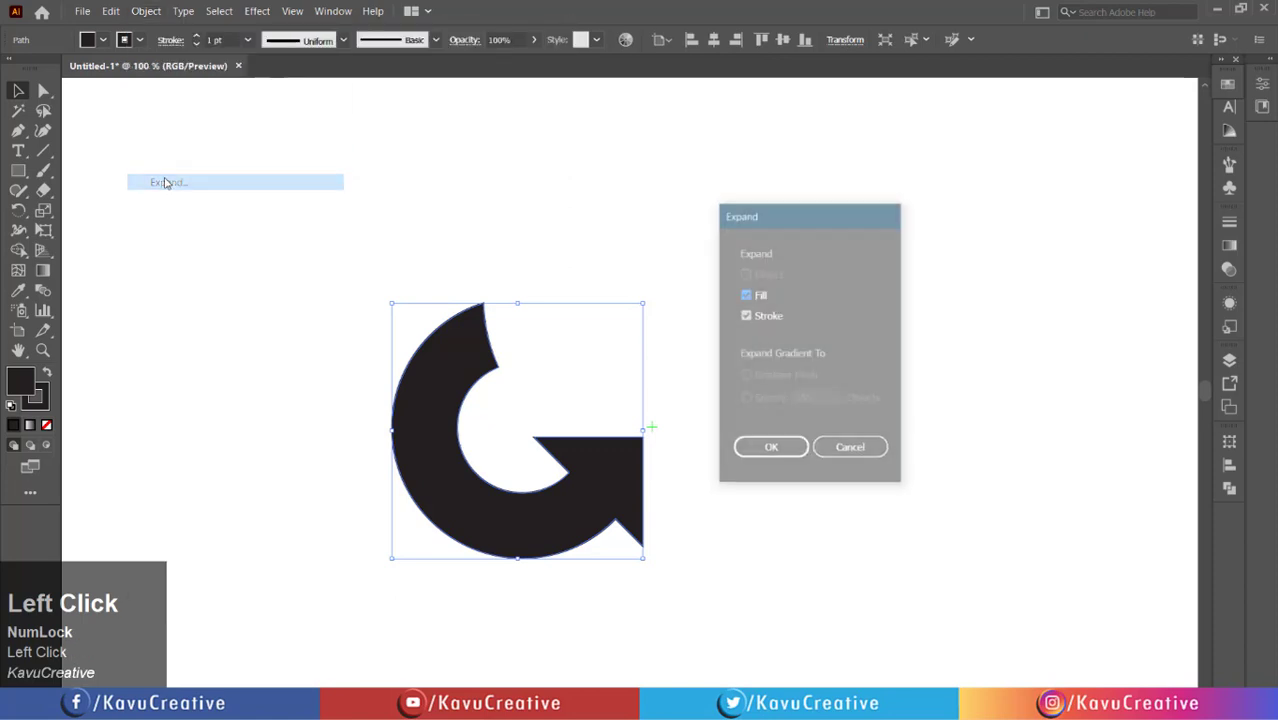
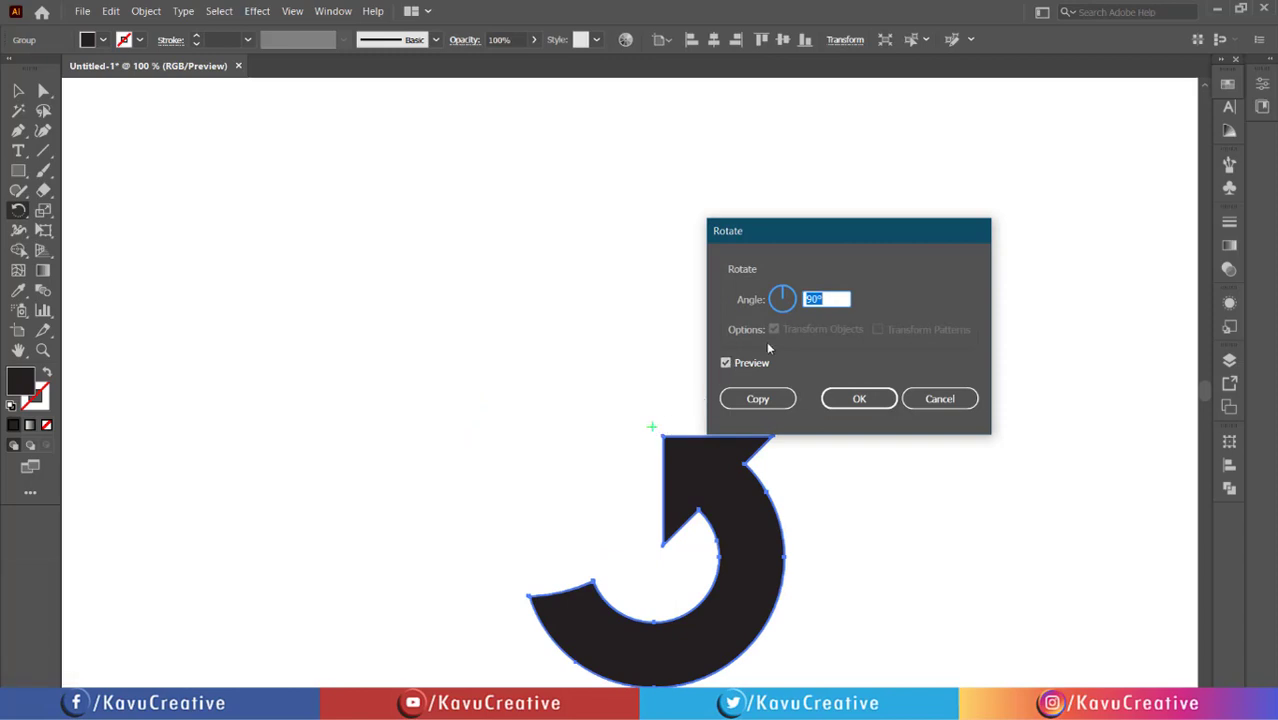
Preview a 90° rotated copy of the black arrow around the artboard centre.
{"action": "left_click", "coordinate": [754, 303]}
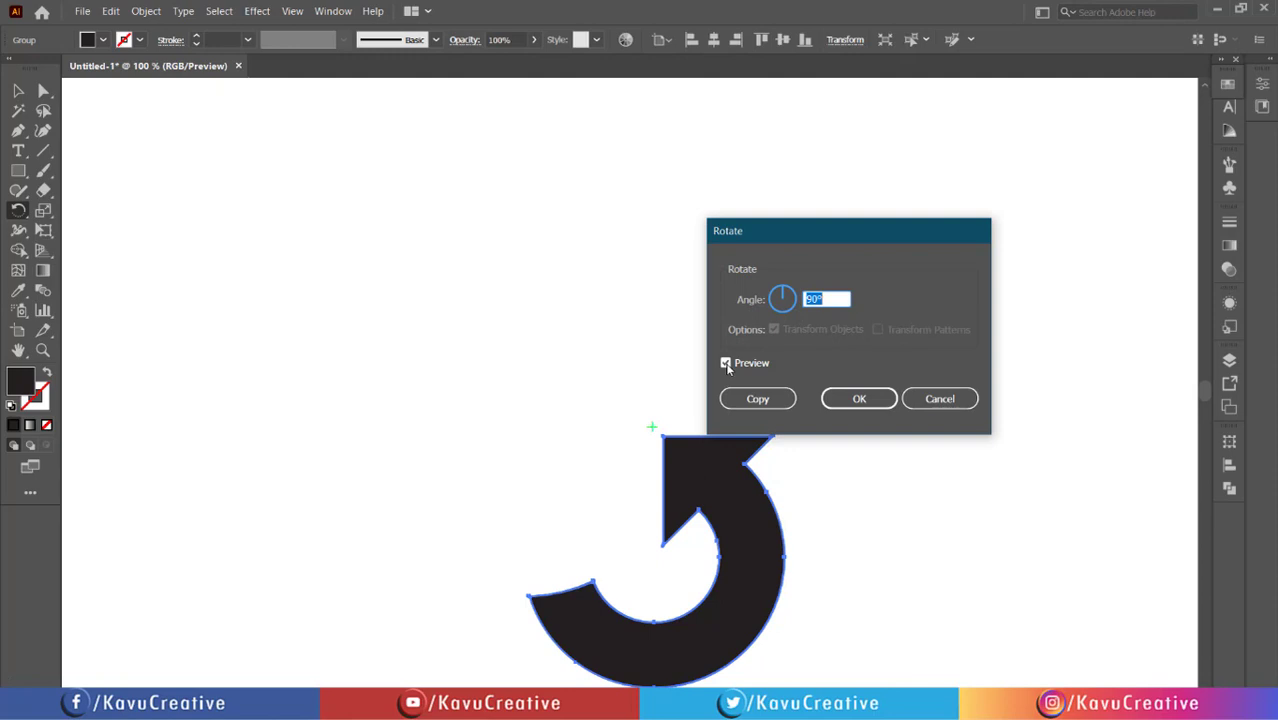
{"action": "left_click", "coordinate": [735, 363]}
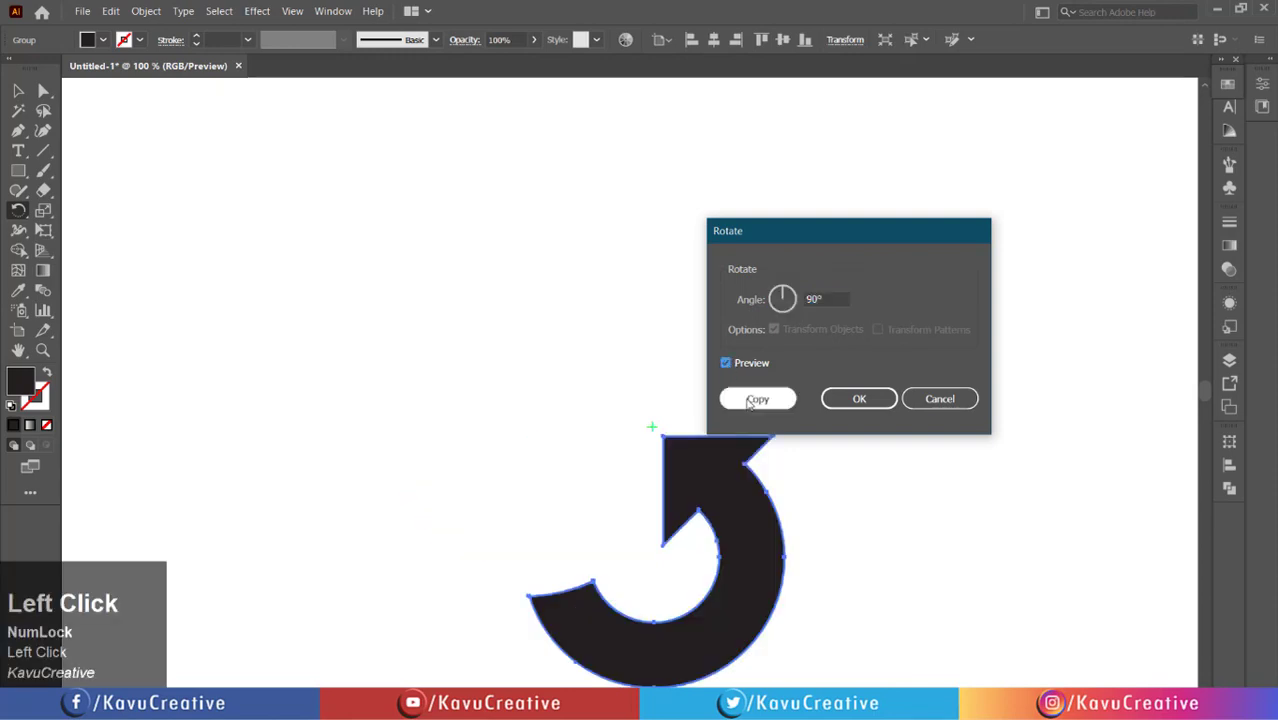
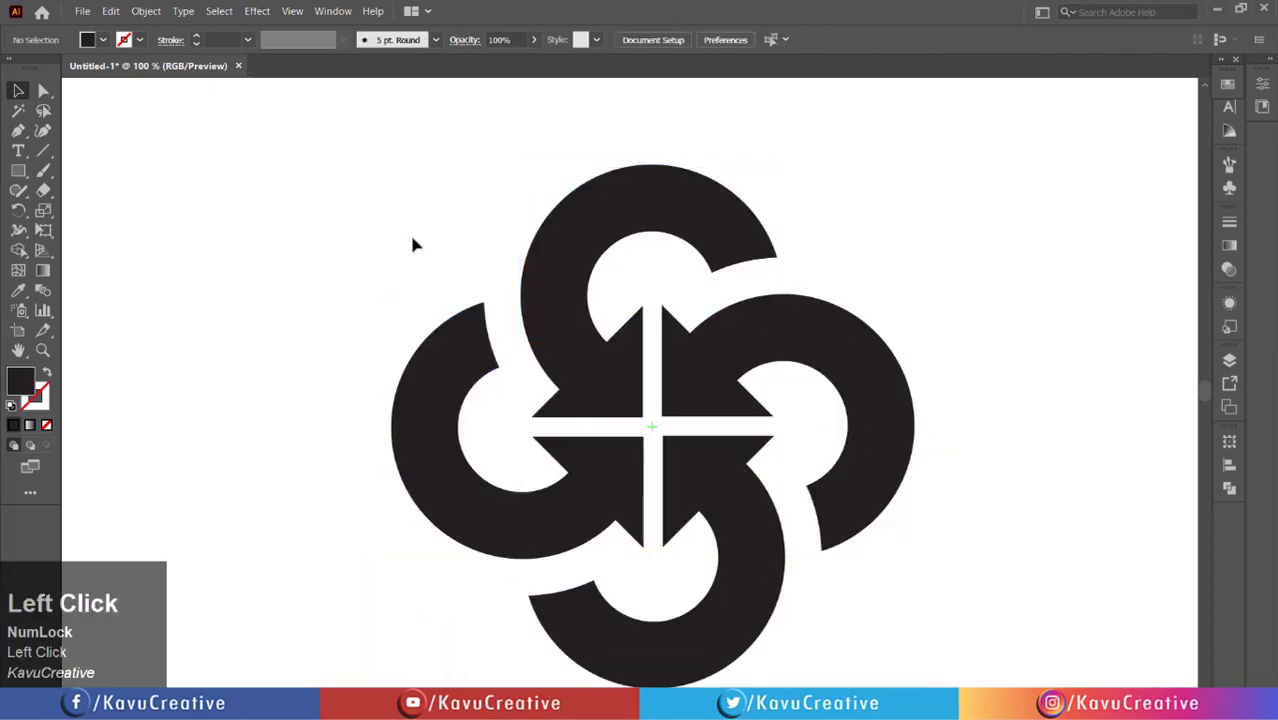
Zoom out to the full logo and select the top arrow to begin recolouring.
{"action": "scroll", "scroll_direction": "down", "scroll_amount": 3}
{"action": "scroll", "scroll_direction": "up", "scroll_amount": 3}
{"action": "key", "text": "space"}
{"action": "left_click", "coordinate": [420, 237]}
{"action": "key", "text": "space"}
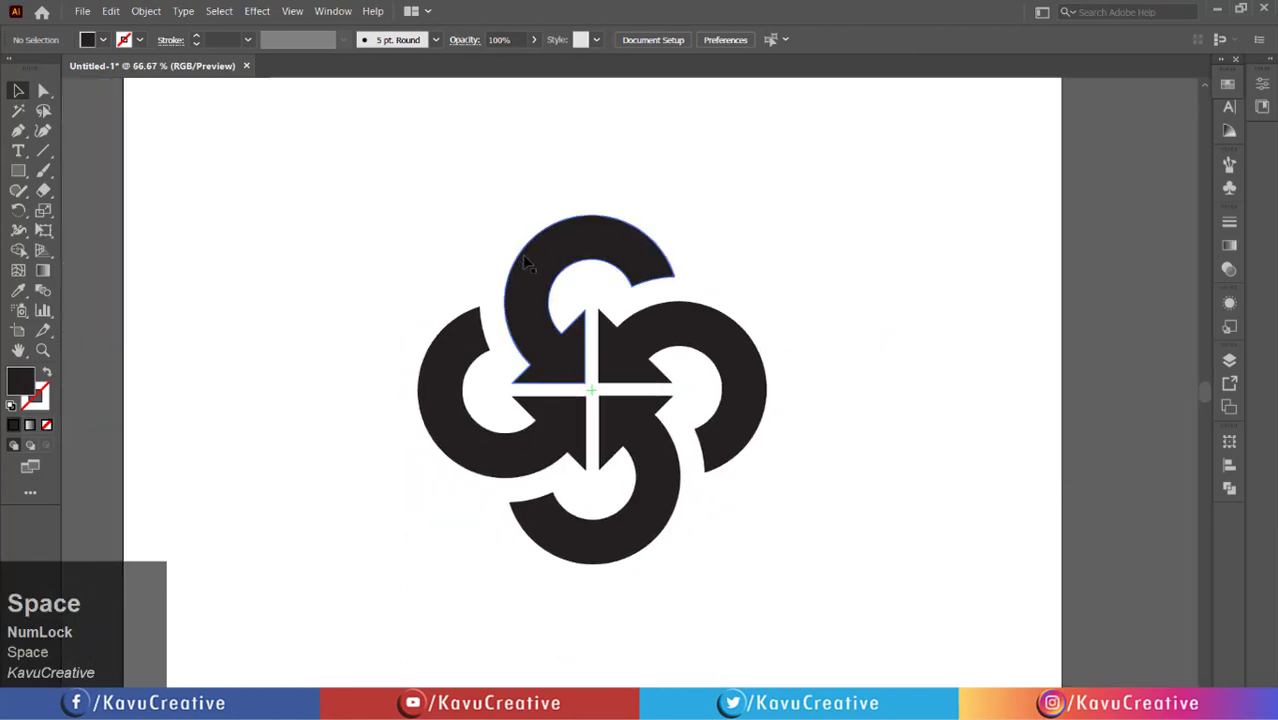
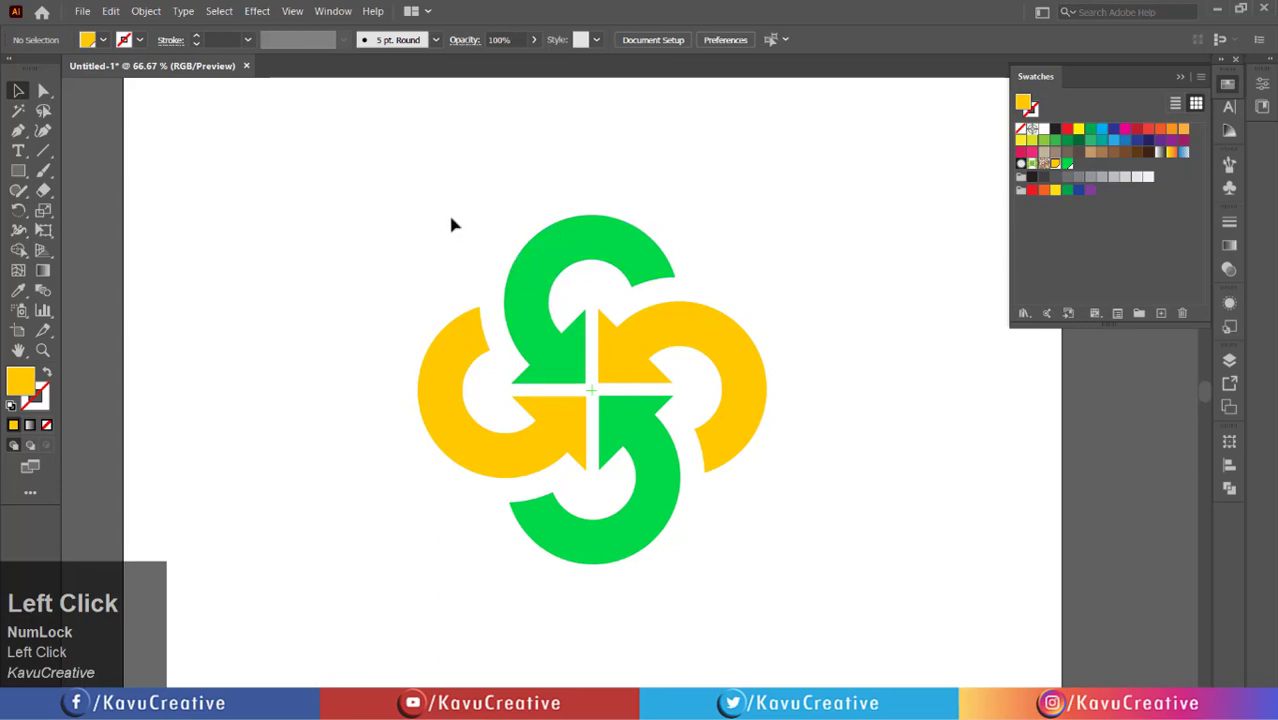
Group the four arrows into one object and select the grouped logo.
{"action": "right_click", "coordinate": [724, 347]}
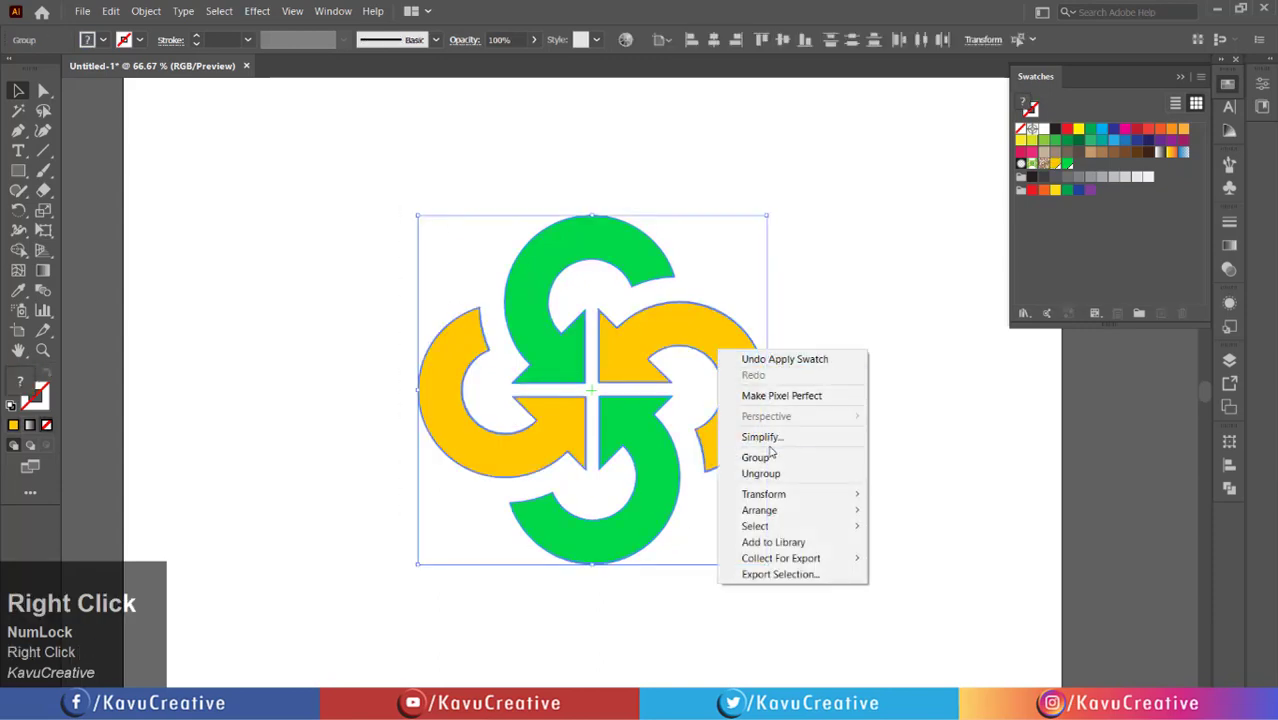
{"action": "left_click", "coordinate": [774, 455]}
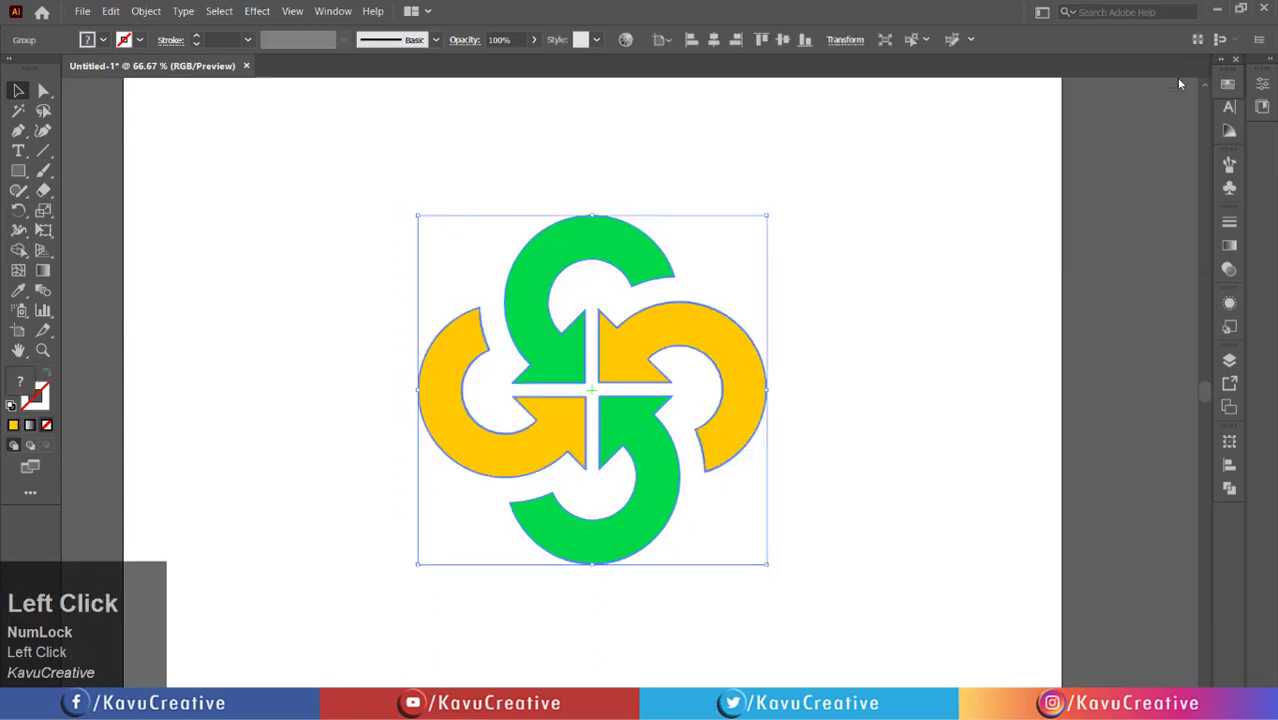
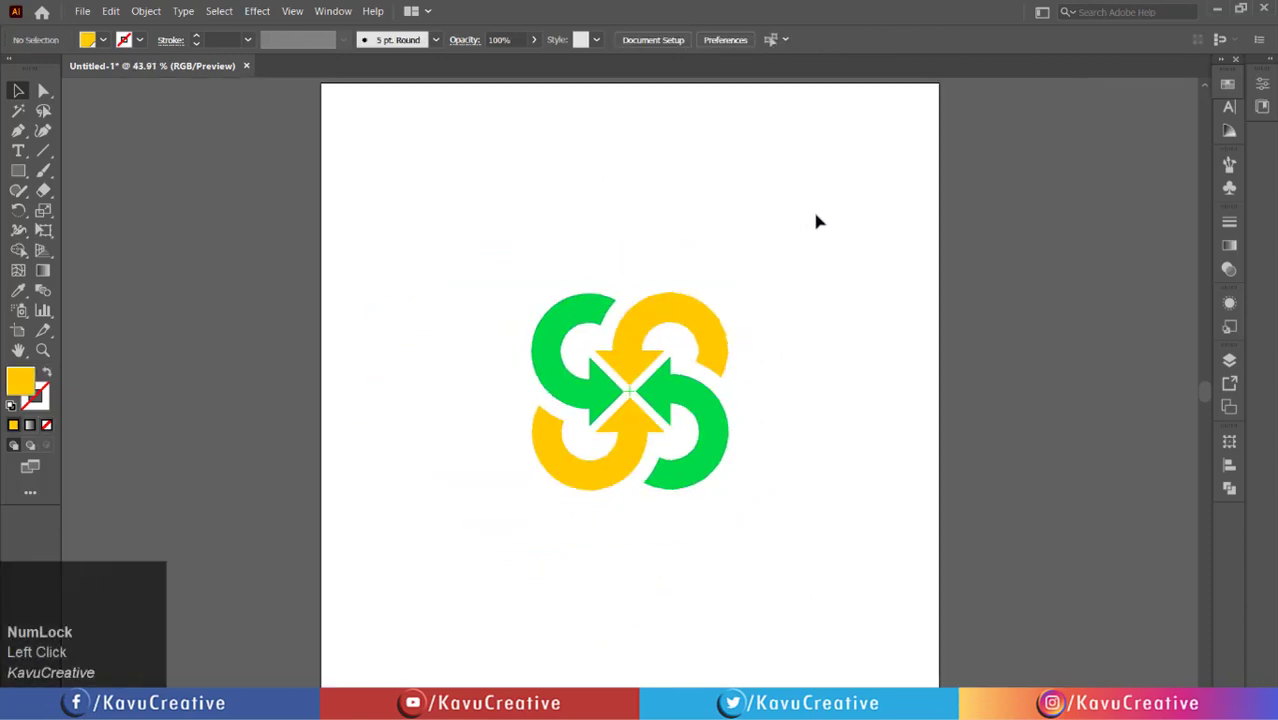
{"action": "left_click", "coordinate": [725, 272]}
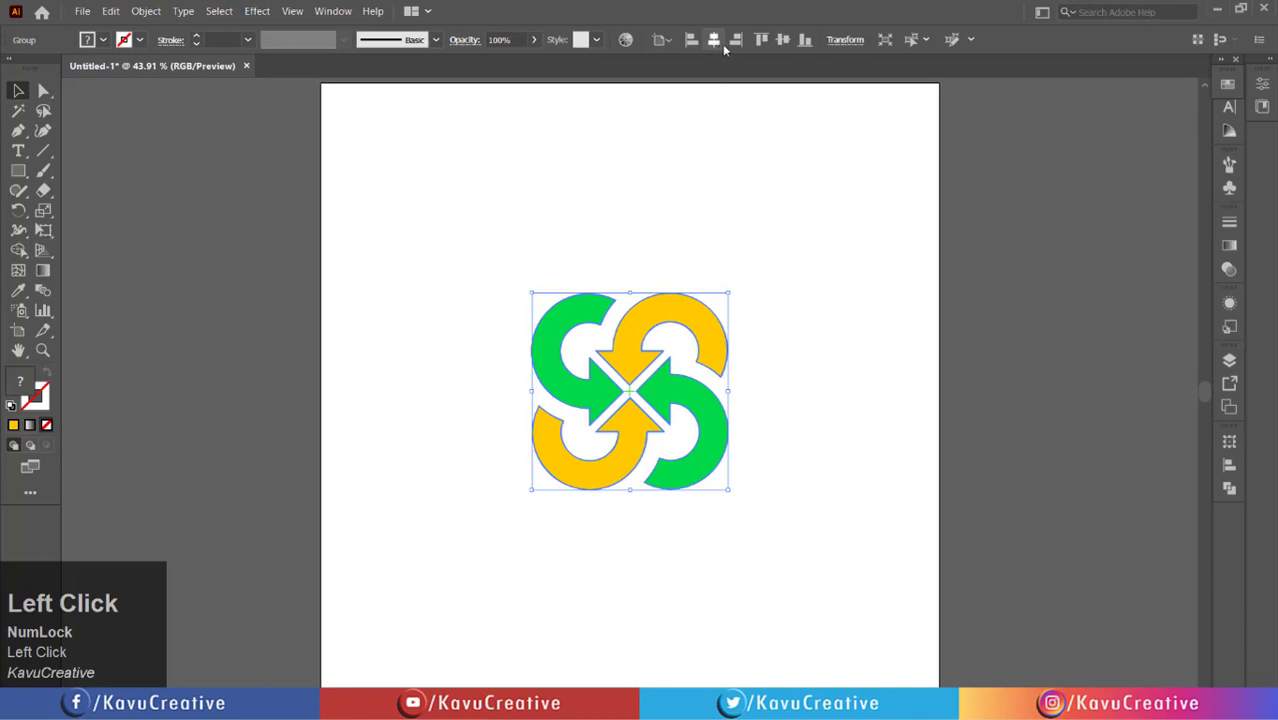